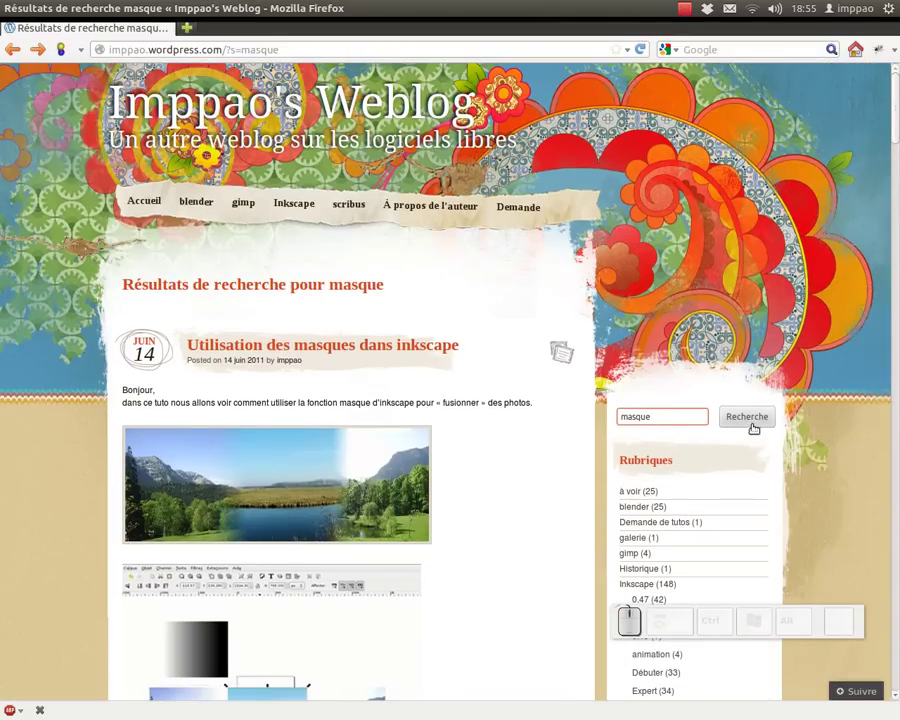
Step: Scroll the 'masque' results to the Inkscape masks article and switch back to Inkscape
{"action": "scroll", "scroll_direction": "down", "scroll_amount": 3}
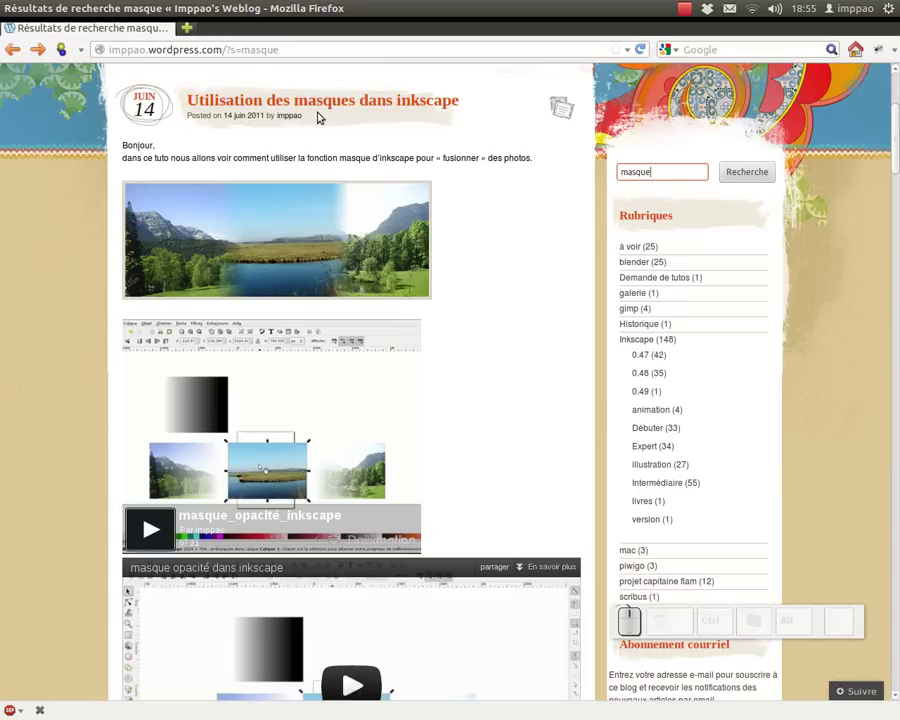
{"action": "key", "text": "alt+Tab"}
Step: Zoom out to both fairies, rubber-band the head pieces, then clear the selection
{"action": "left_click", "coordinate": [259, 296]}
{"action": "key", "text": "KP_Subtract"}
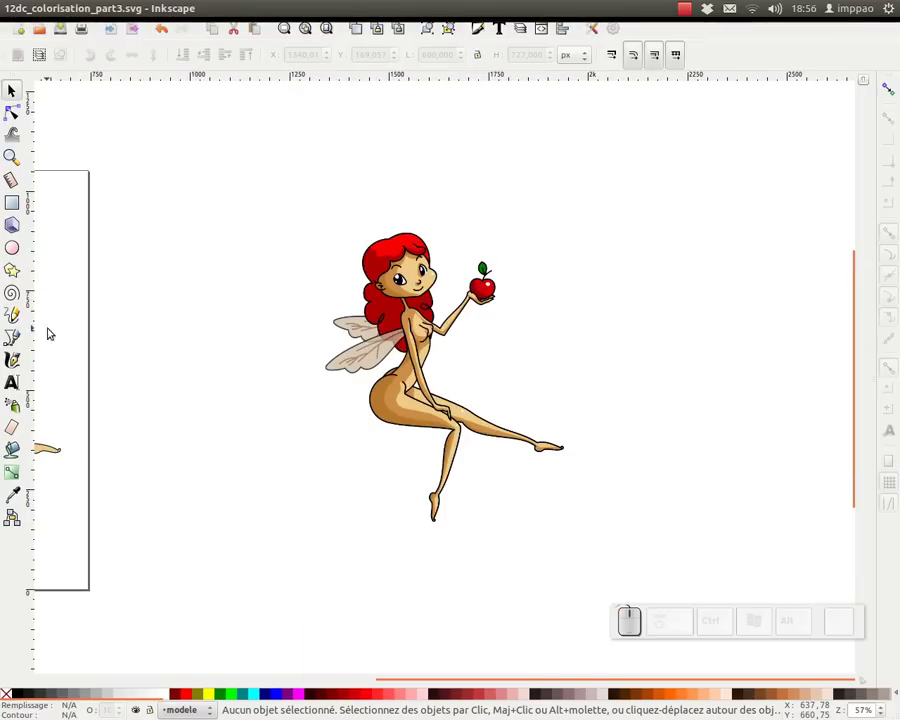
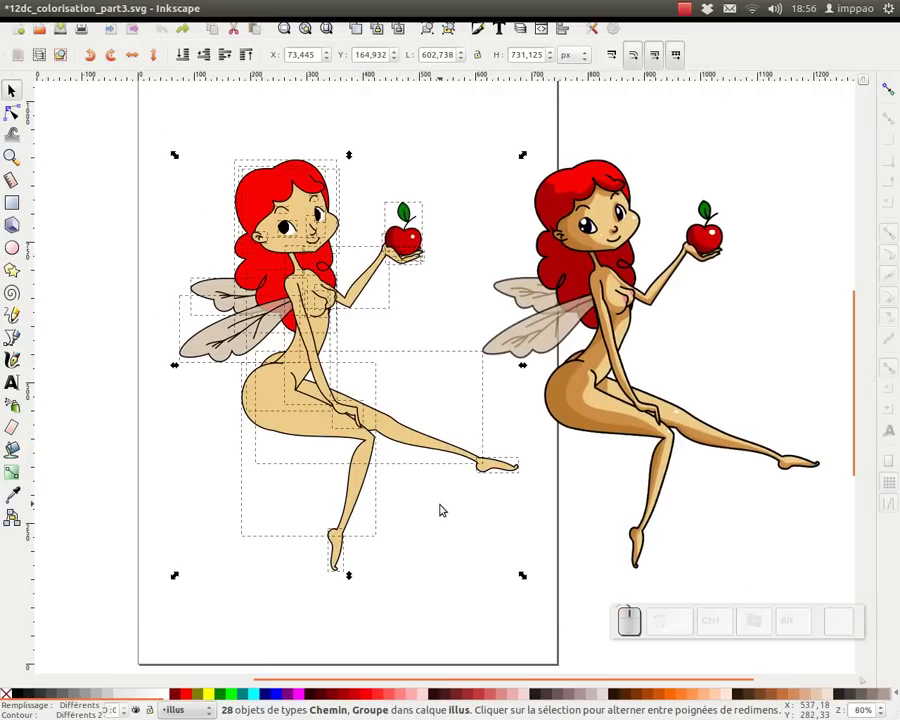
{"action": "left_click", "coordinate": [145, 180]}
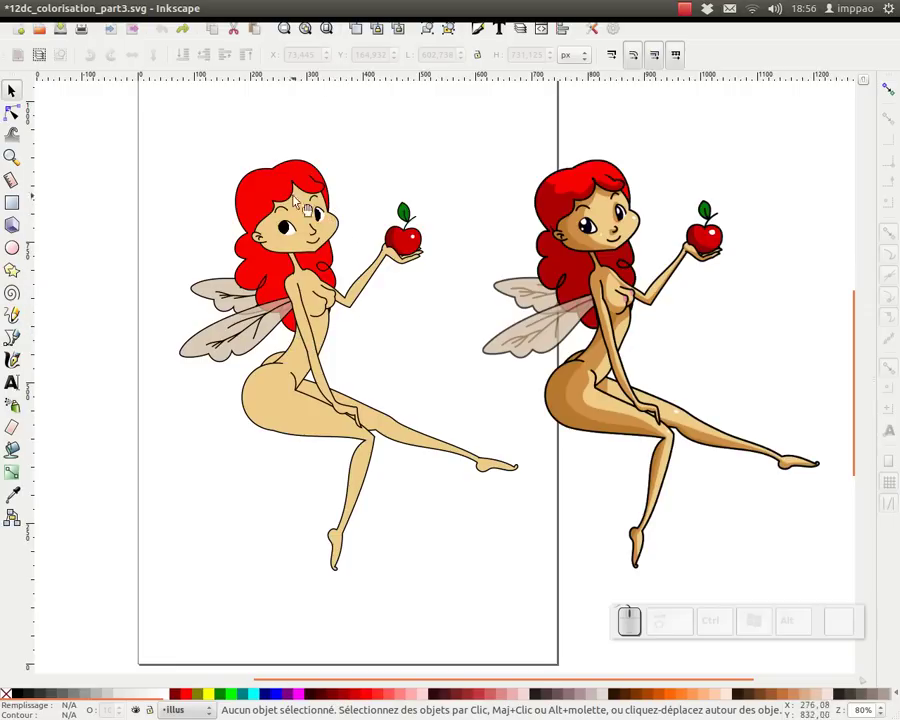
{"action": "left_click_drag", "start_coordinate": [192, 130], "coordinate": [313, 250]}
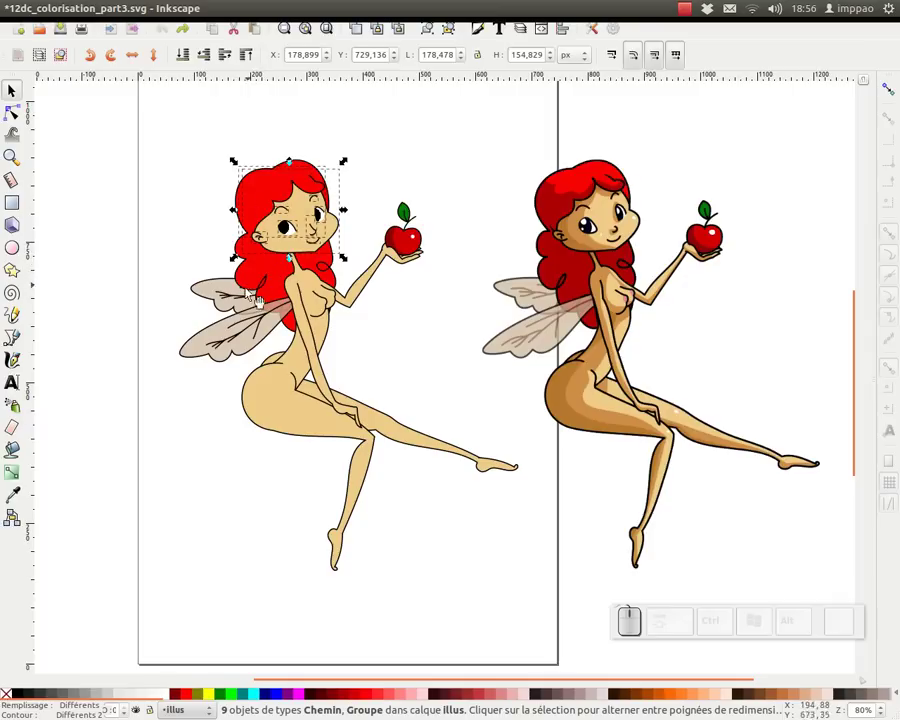
{"action": "left_click", "coordinate": [196, 271]}
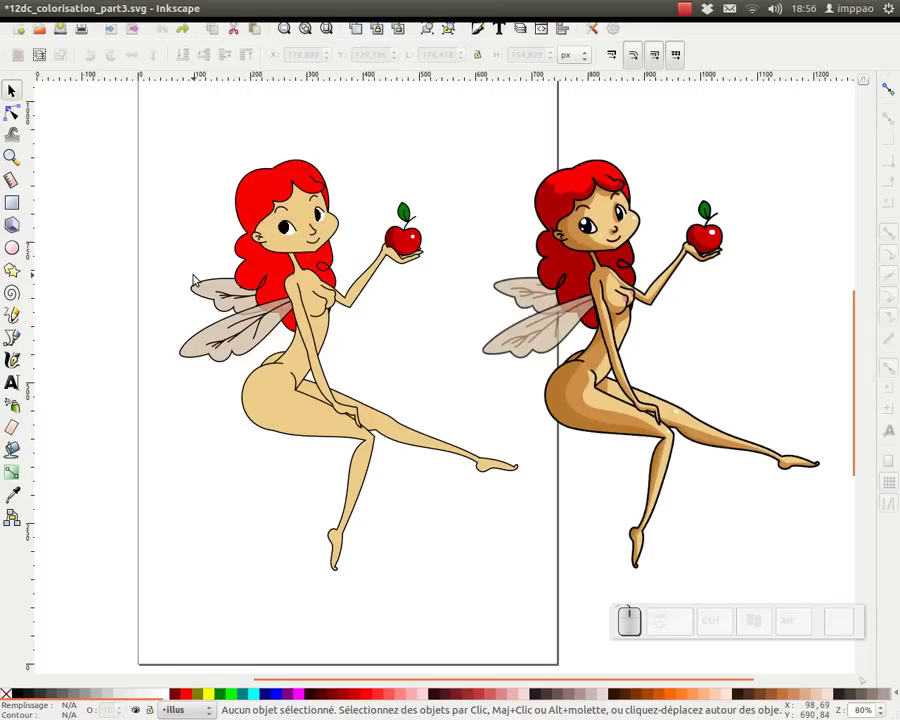
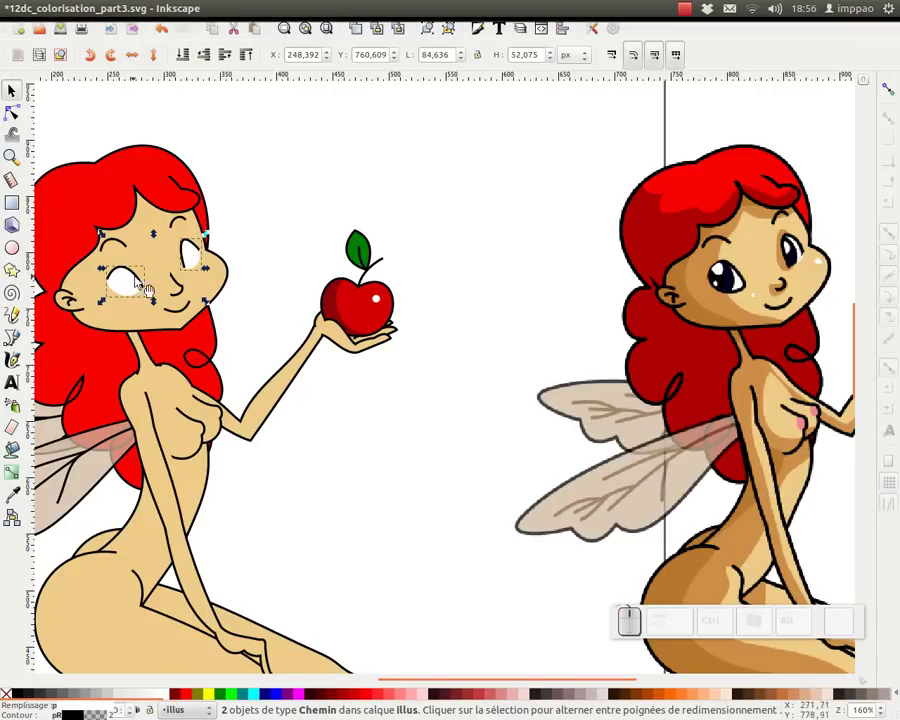
Step: Deselect the eye-white shapes before drawing the black pupil circle
{"action": "left_click", "coordinate": [266, 213]}
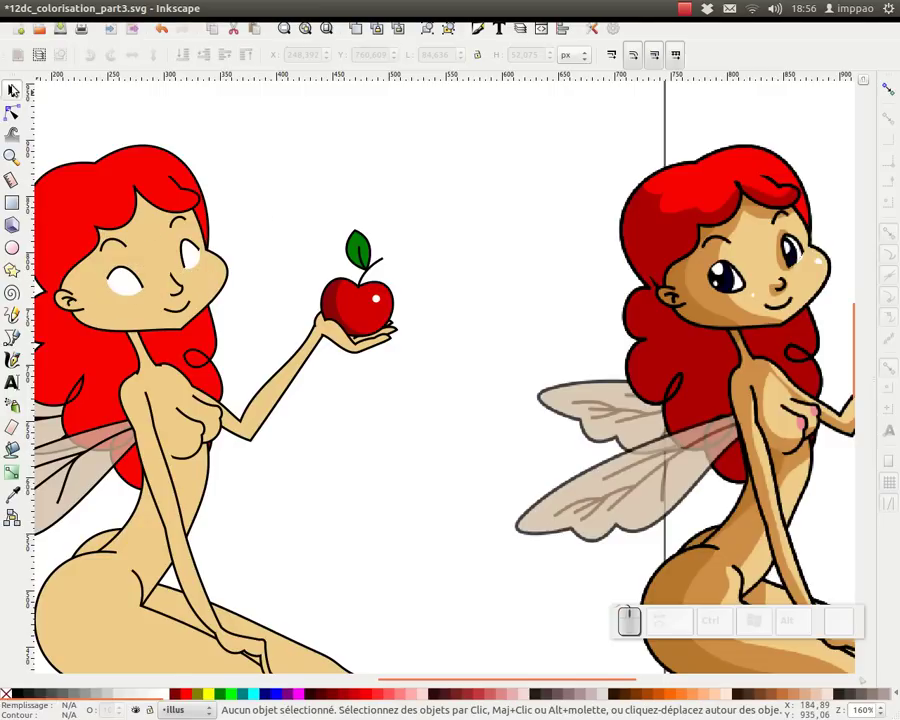
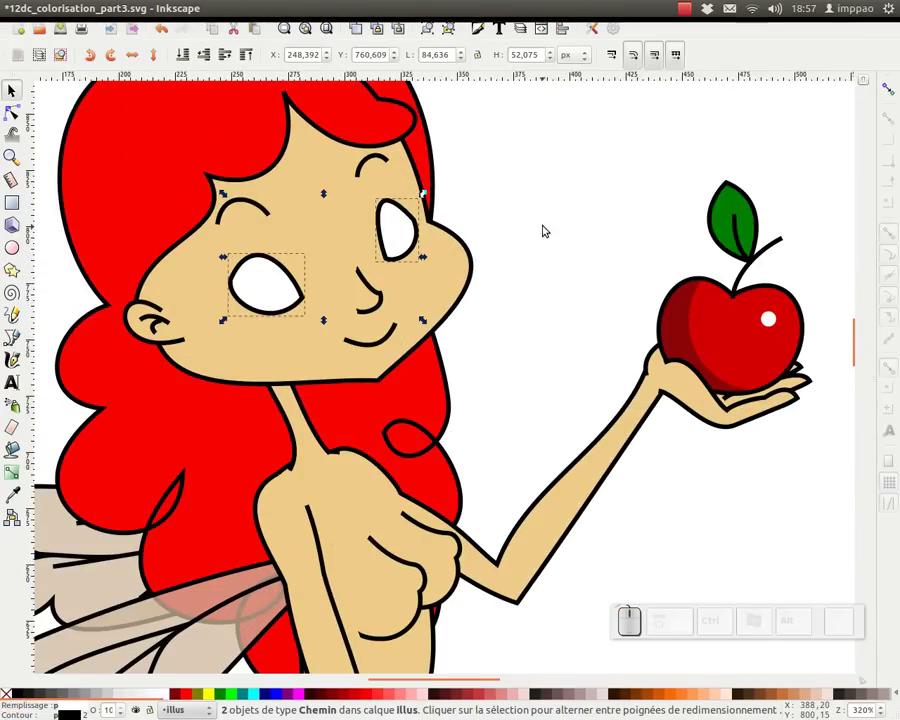
{"action": "left_click", "coordinate": [549, 206]}
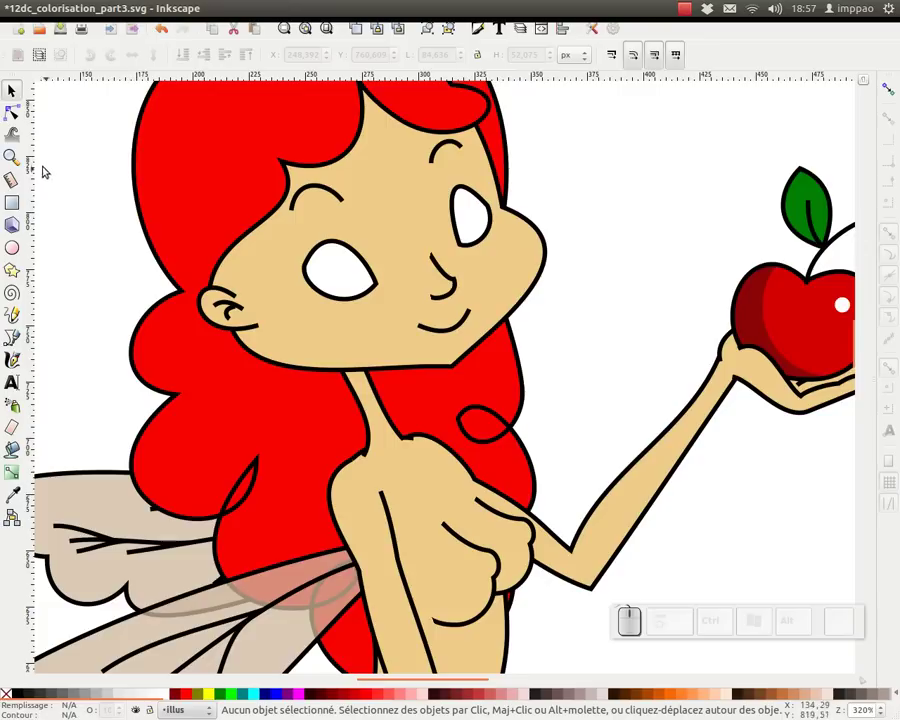
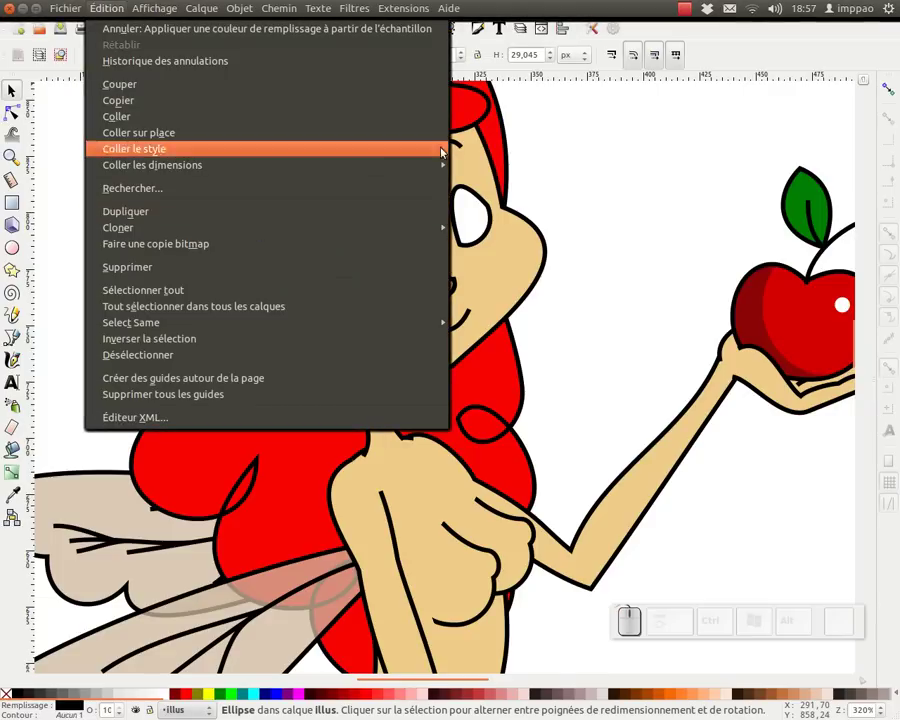
Step: Style and duplicate the pupil circle, then add the eye-white copy to the selection
{"action": "left_click", "coordinate": [621, 201]}
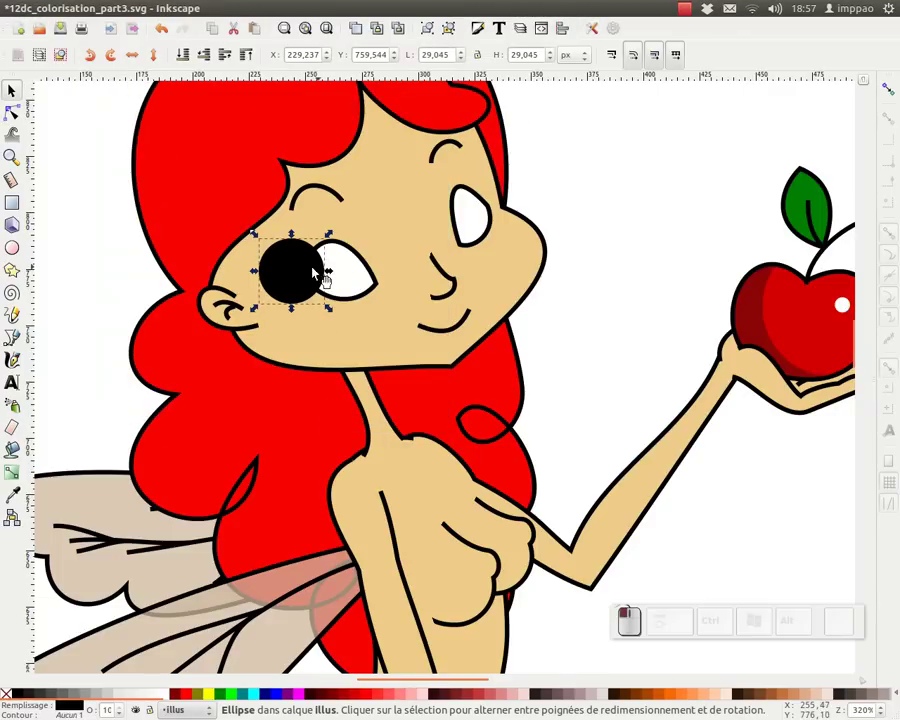
{"action": "key", "text": "ctrl+d"}
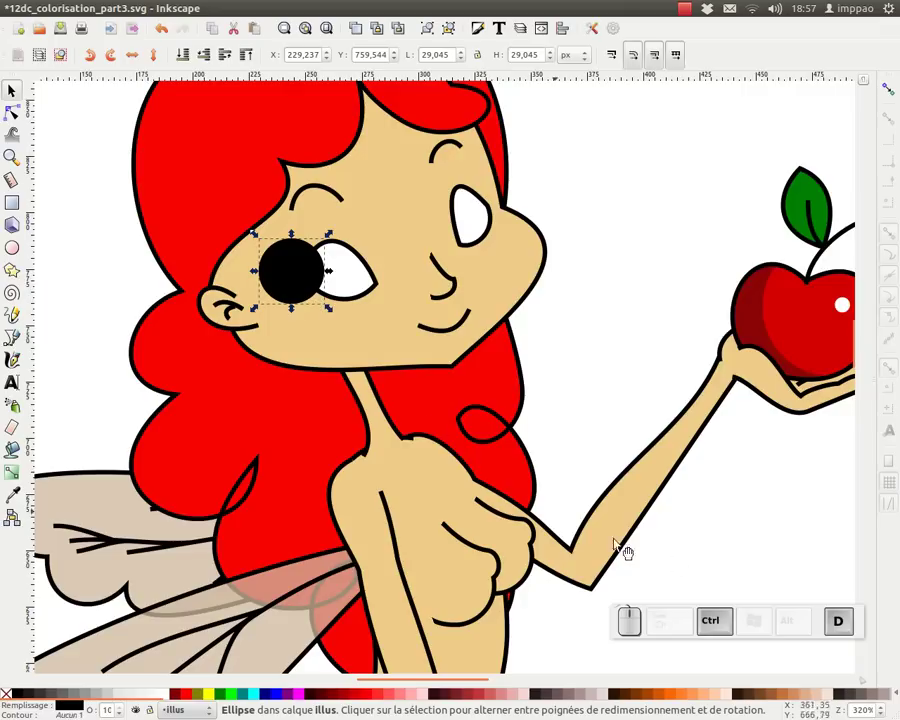
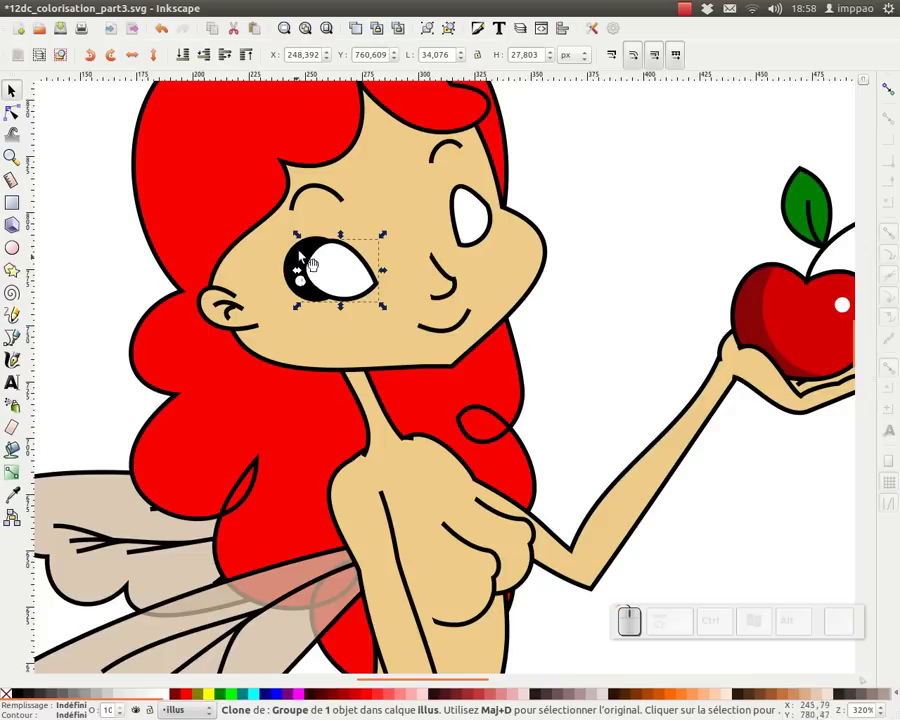
{"action": "left_click", "coordinate": [297, 251]}
Step: Set Clip on the pupil with the eye-white shape, adjust it and deselect to inspect
{"action": "right_click", "coordinate": [332, 265]}
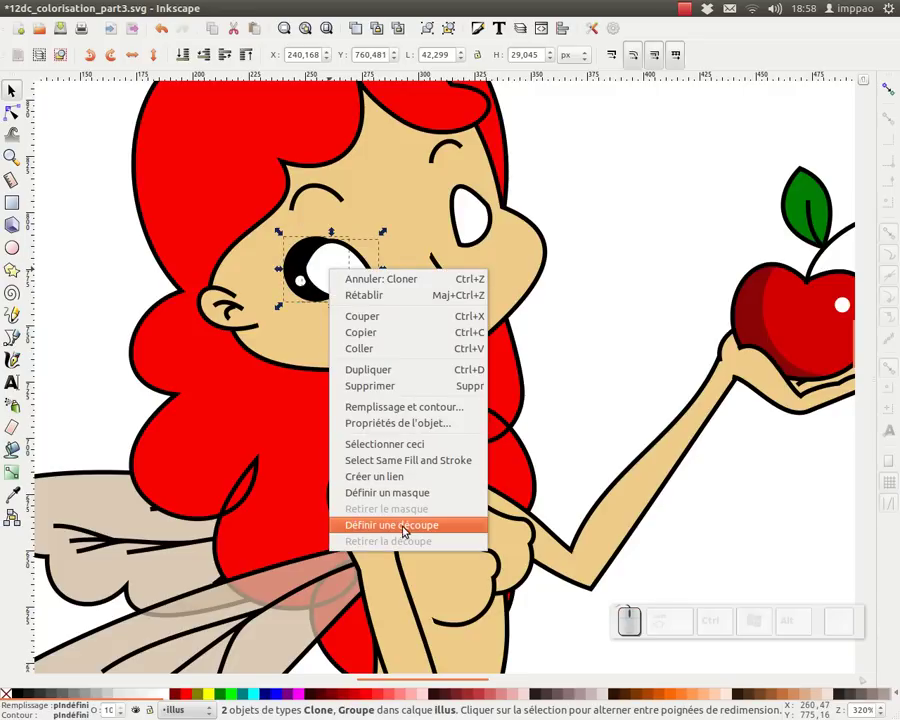
{"action": "left_click", "coordinate": [403, 523]}
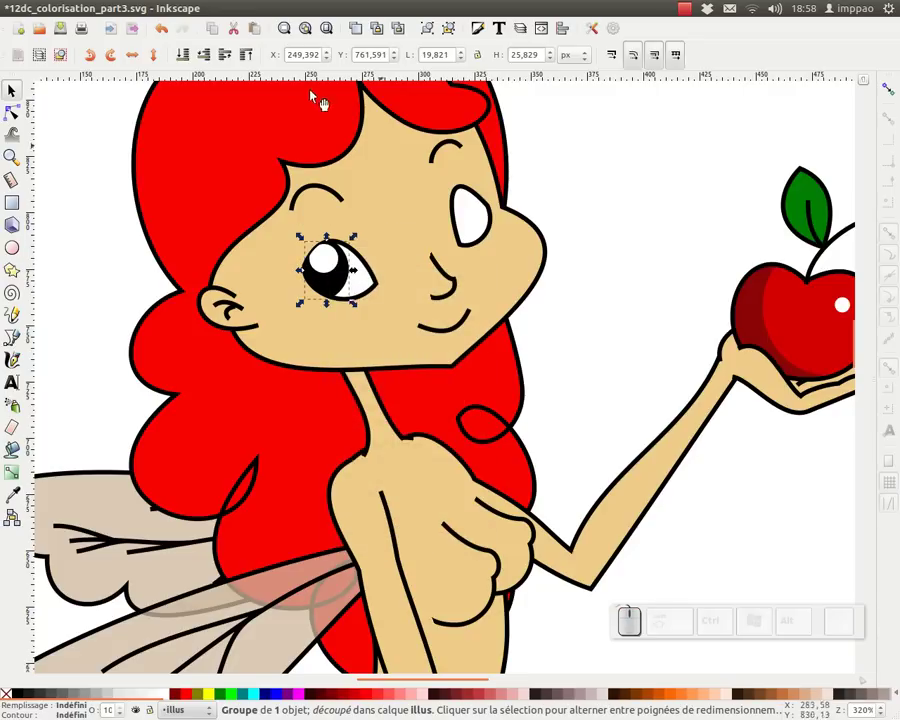
{"action": "key", "text": "ctrl+z"}
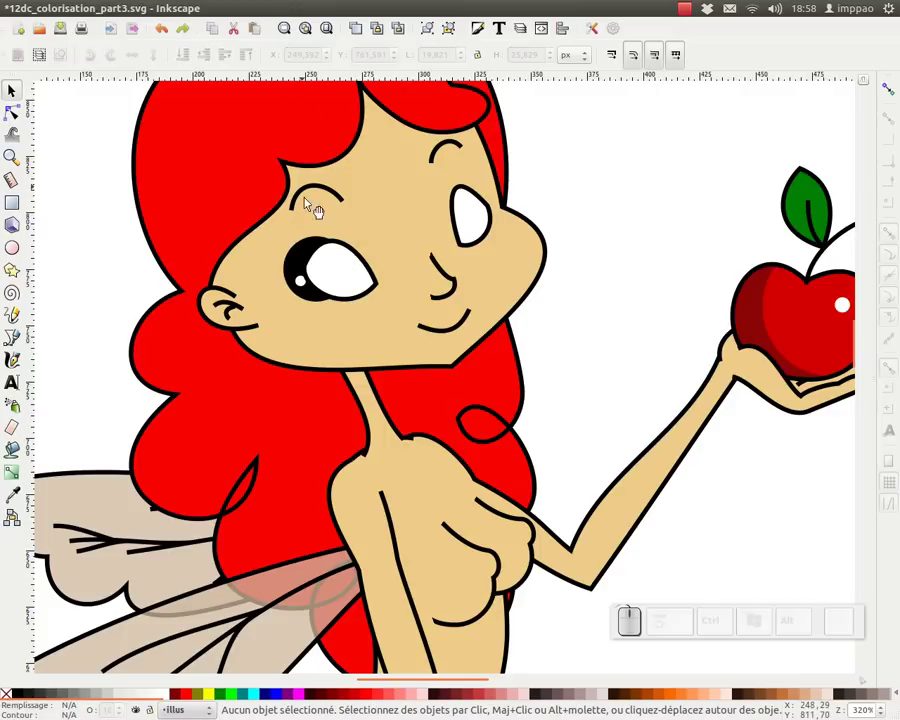
{"action": "left_click_drag", "start_coordinate": [346, 271], "coordinate": [267, 31]}
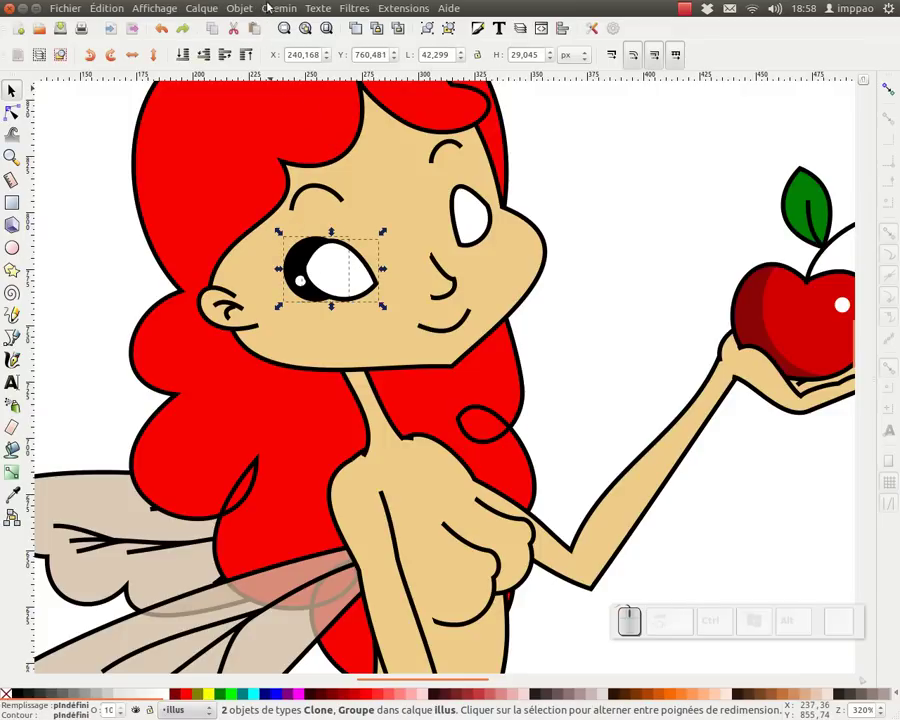
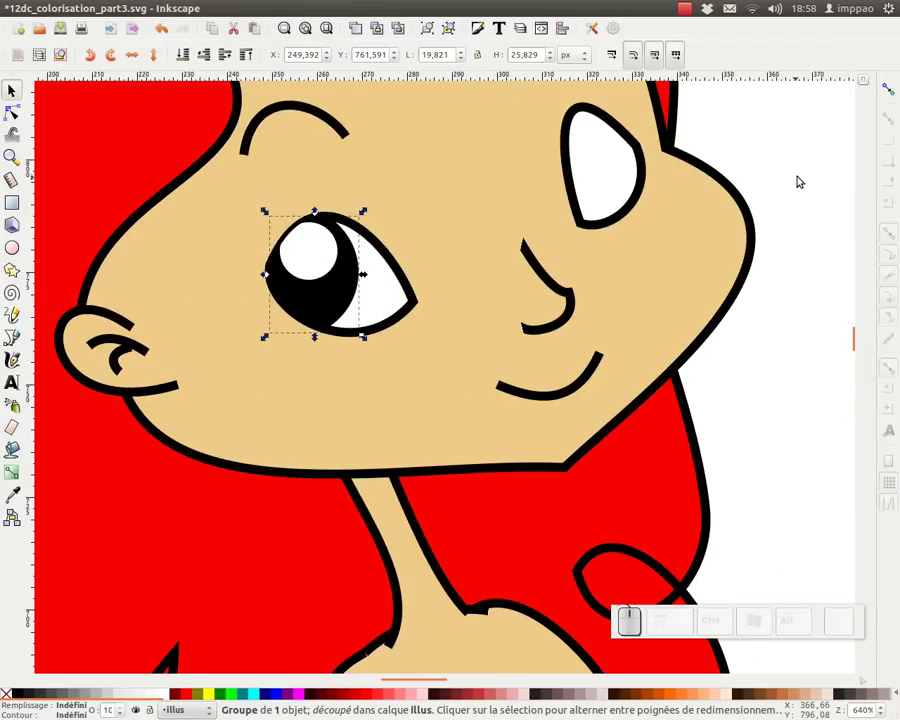
{"action": "left_click", "coordinate": [790, 154]}
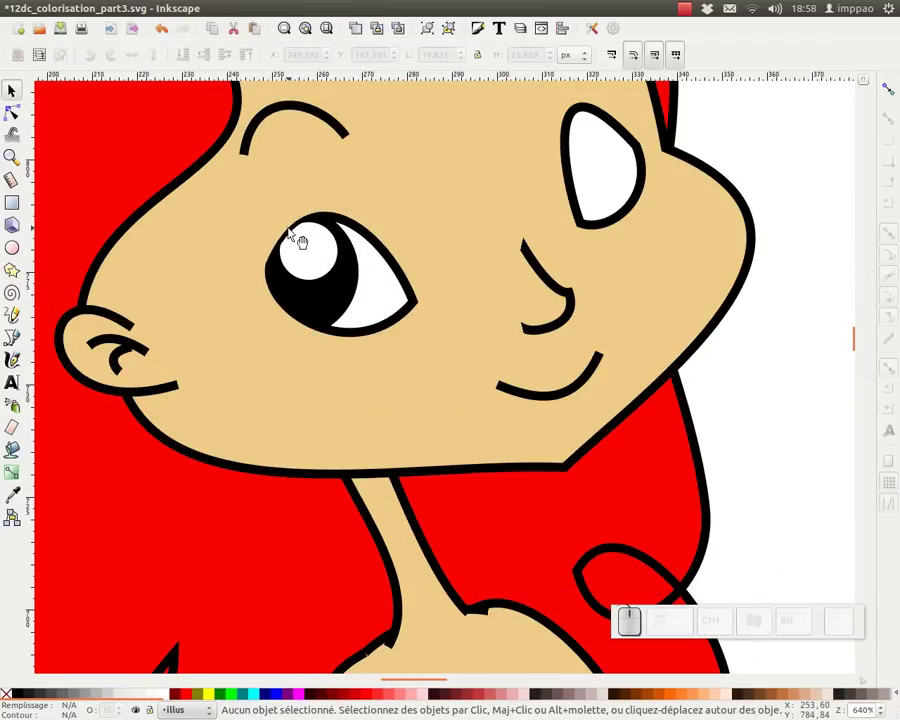
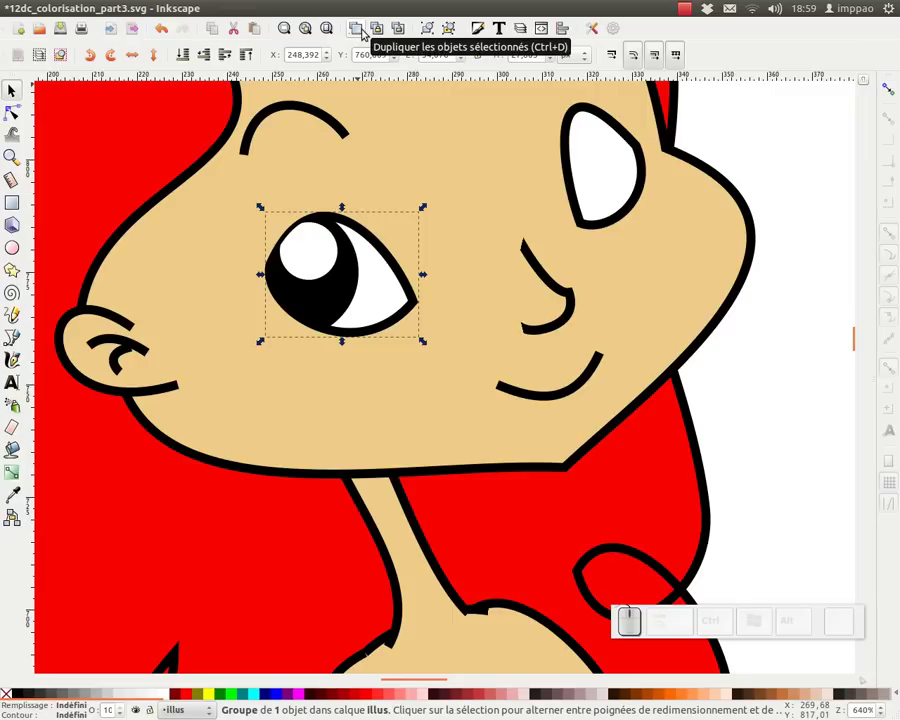
Step: Duplicate the eye white above the pupil and group the three eye pieces together
{"action": "left_click", "coordinate": [362, 24]}
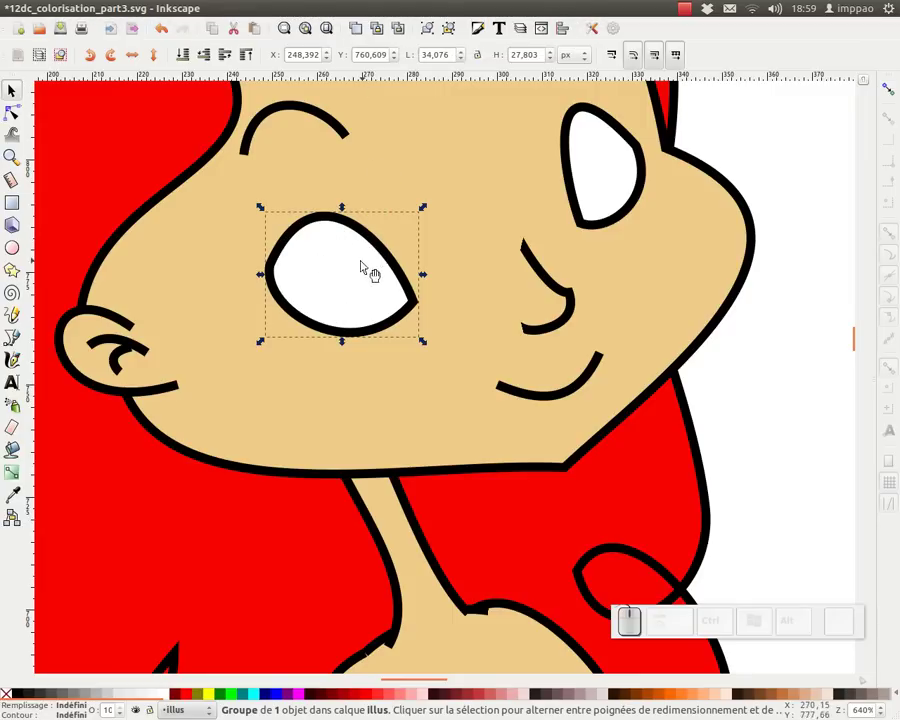
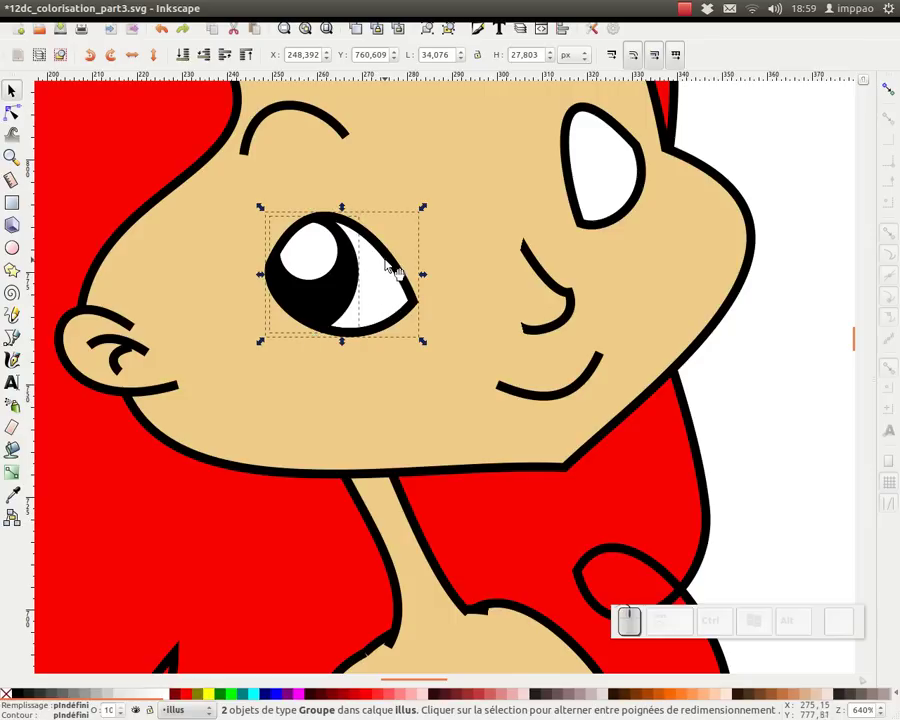
{"action": "left_click", "coordinate": [391, 254]}
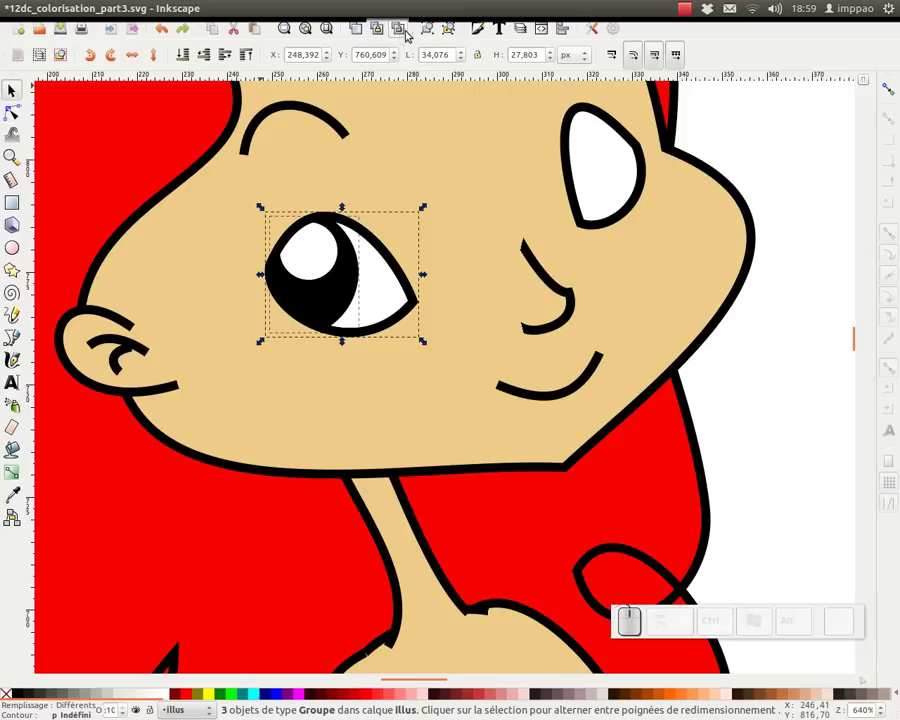
{"action": "left_click", "coordinate": [428, 24]}
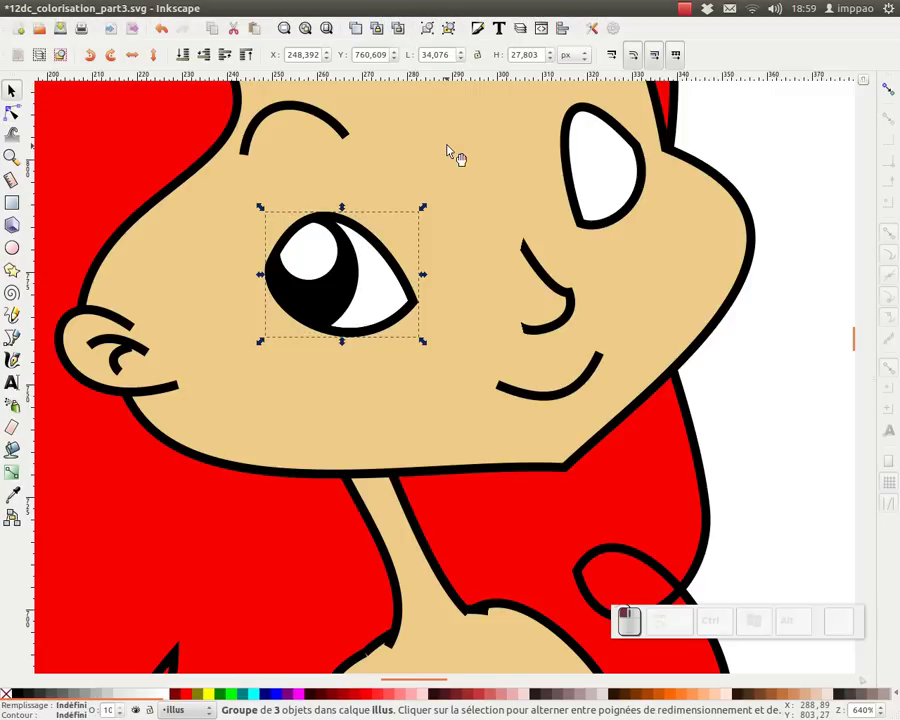
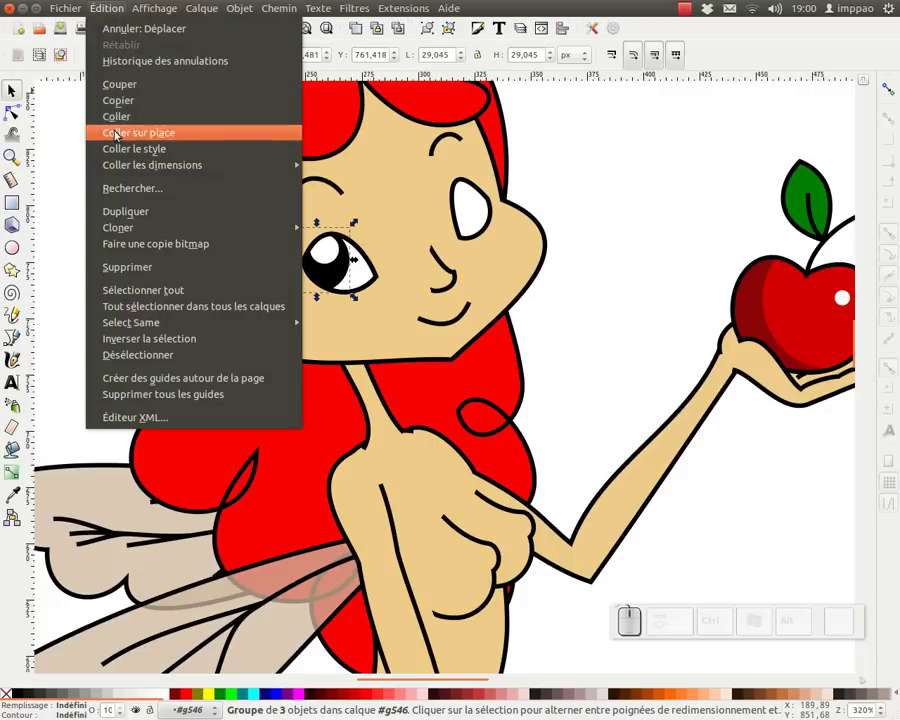
Step: Paste in place, select the whole right eye group and create a clone of it
{"action": "left_click", "coordinate": [124, 105]}
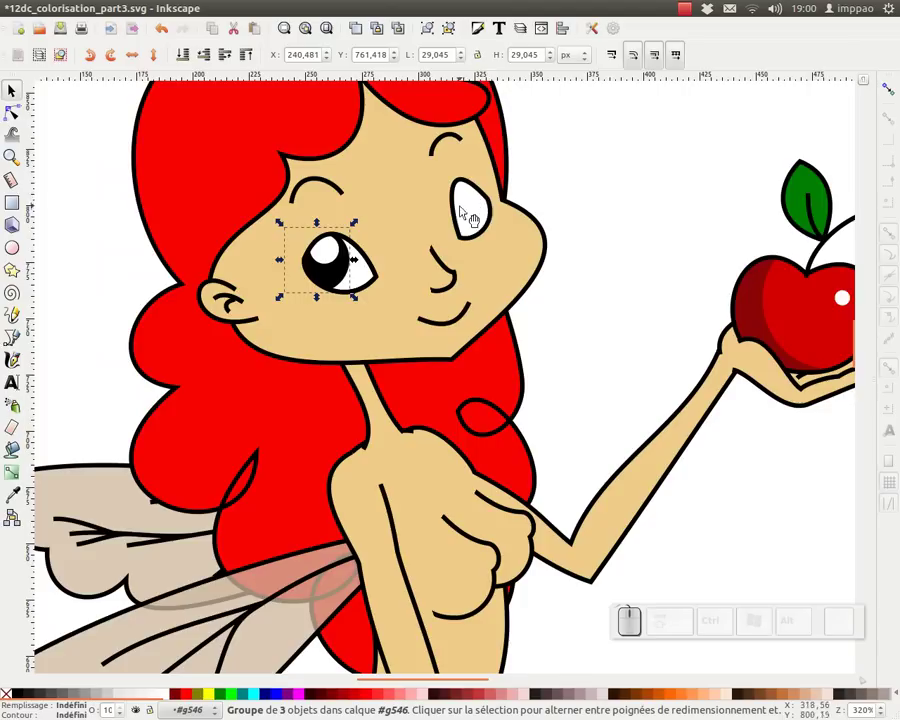
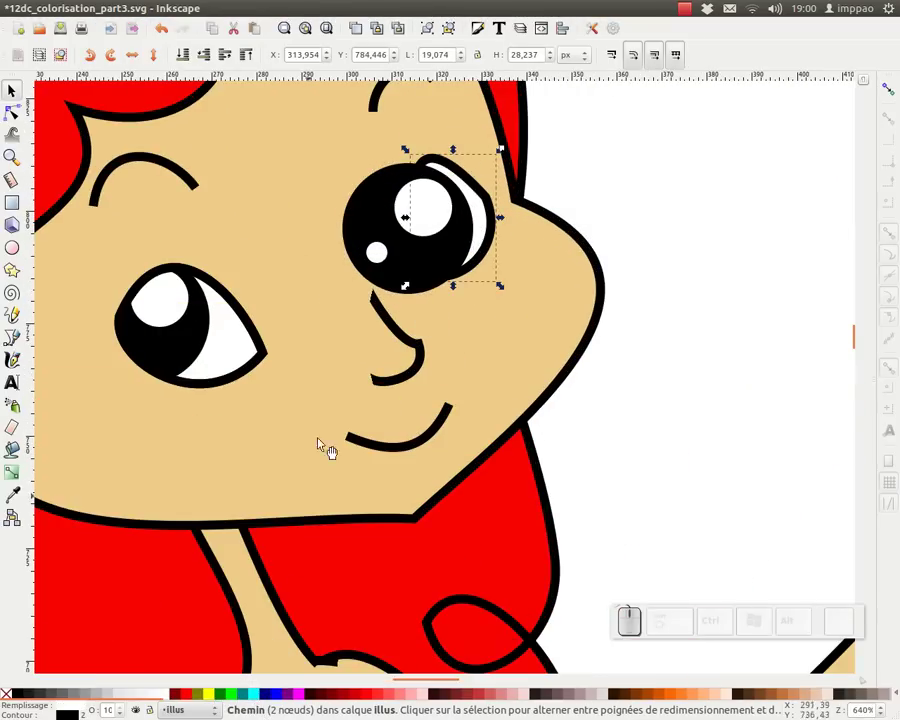
{"action": "left_click", "coordinate": [430, 23]}
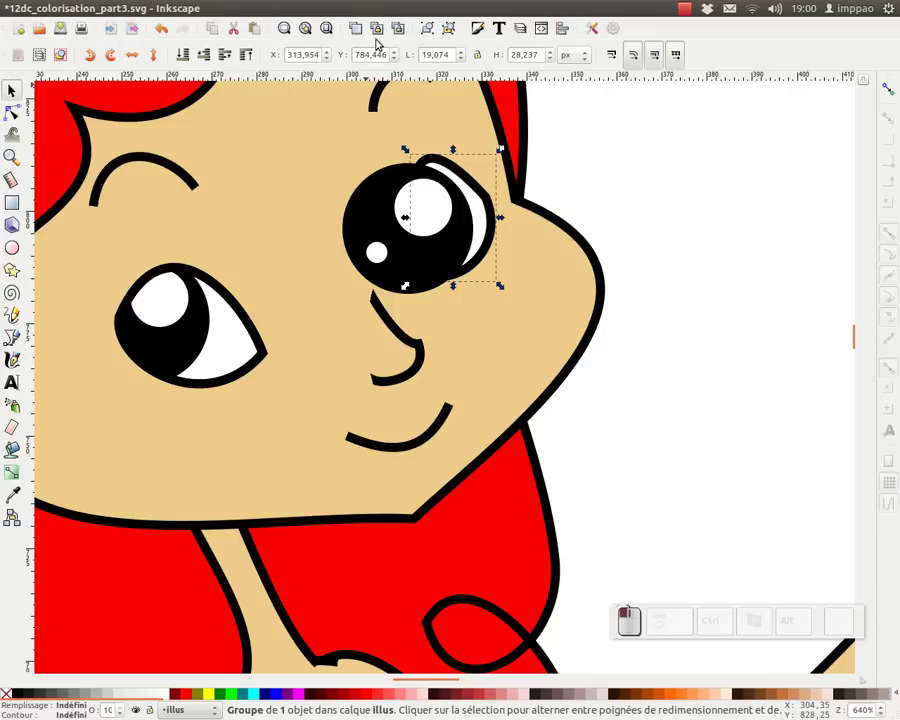
{"action": "left_click", "coordinate": [379, 23]}
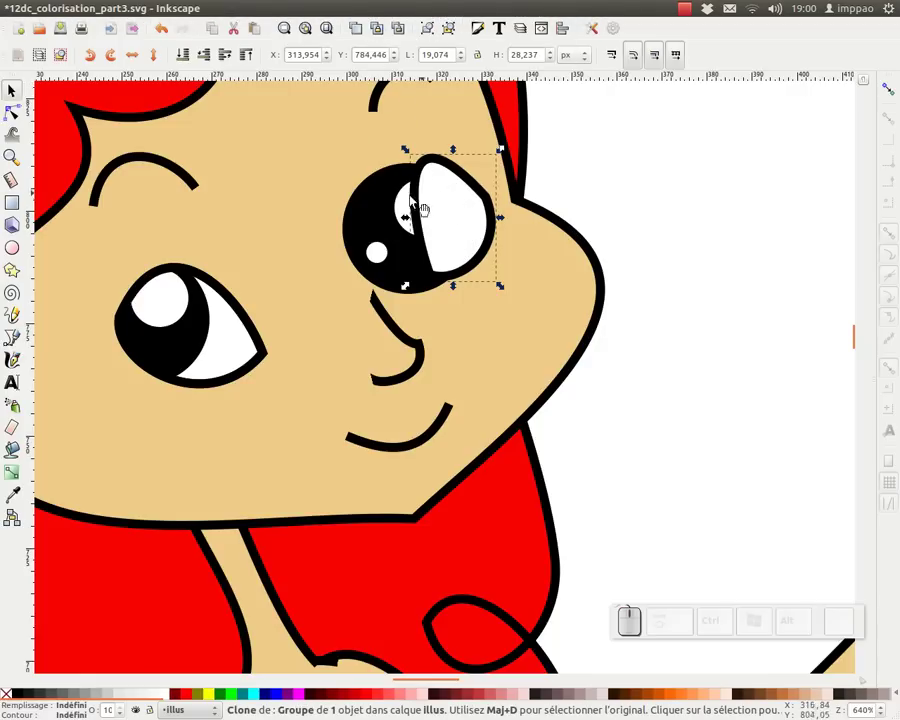
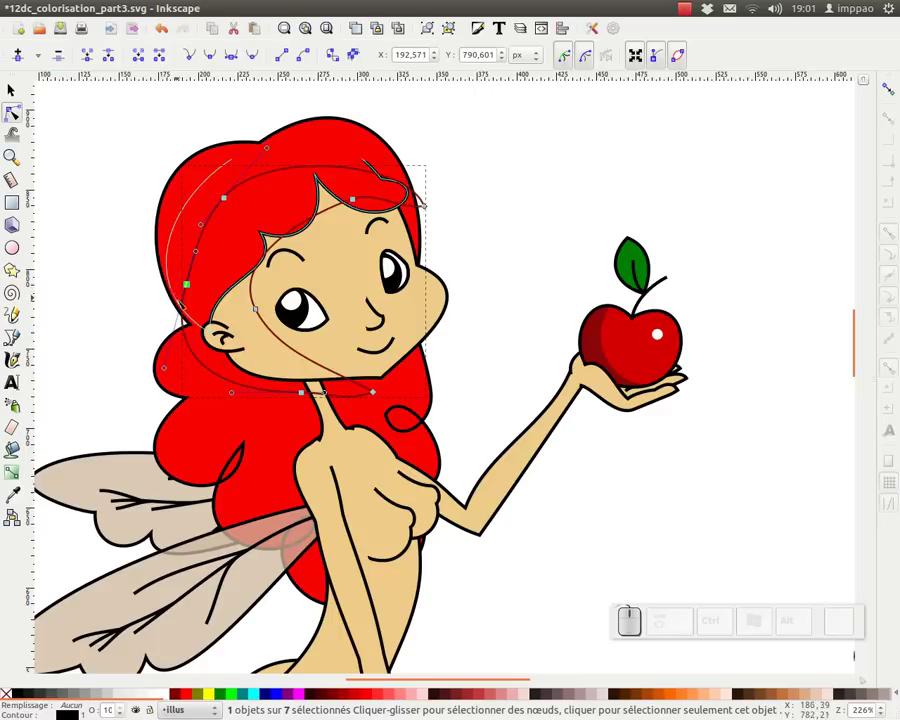
Step: Delete a stray node on the head curve and switch to the freehand drawing tool
{"action": "key", "text": "Delete"}
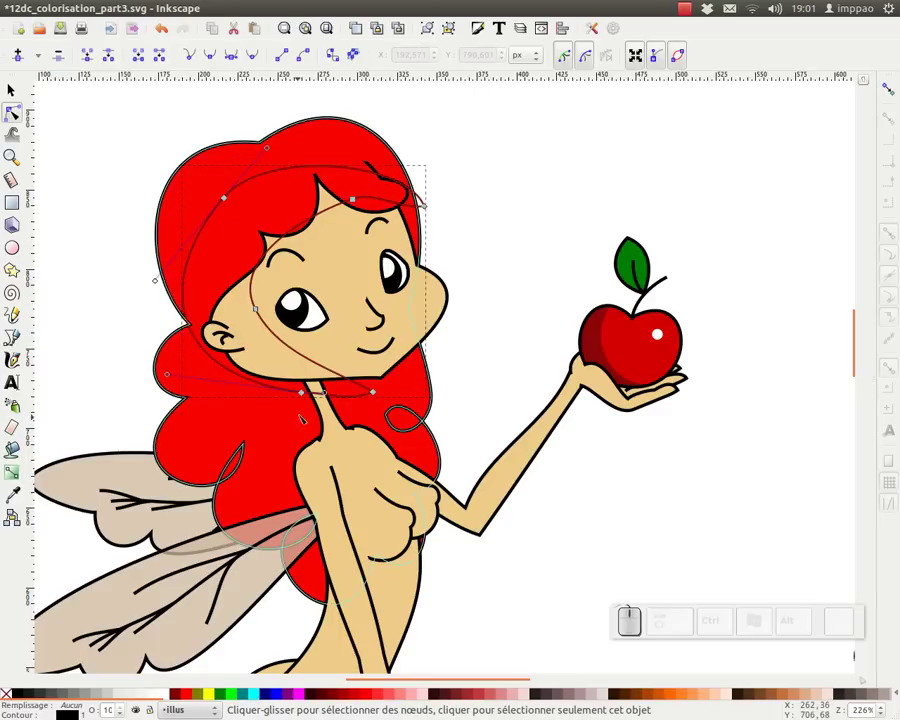
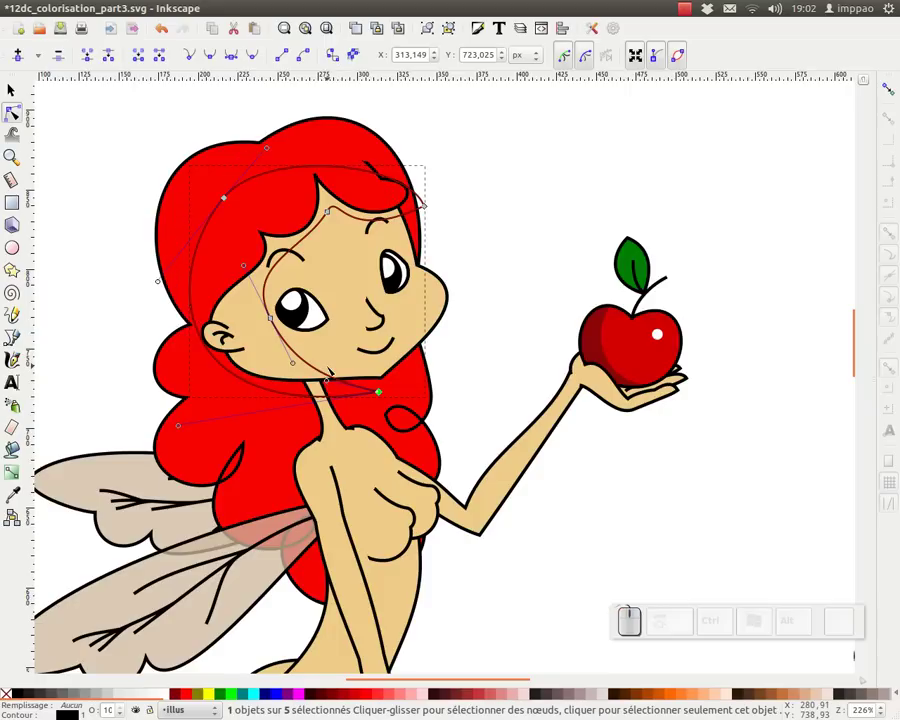
{"action": "key", "text": "F6"}
{"action": "key", "text": "F6"}
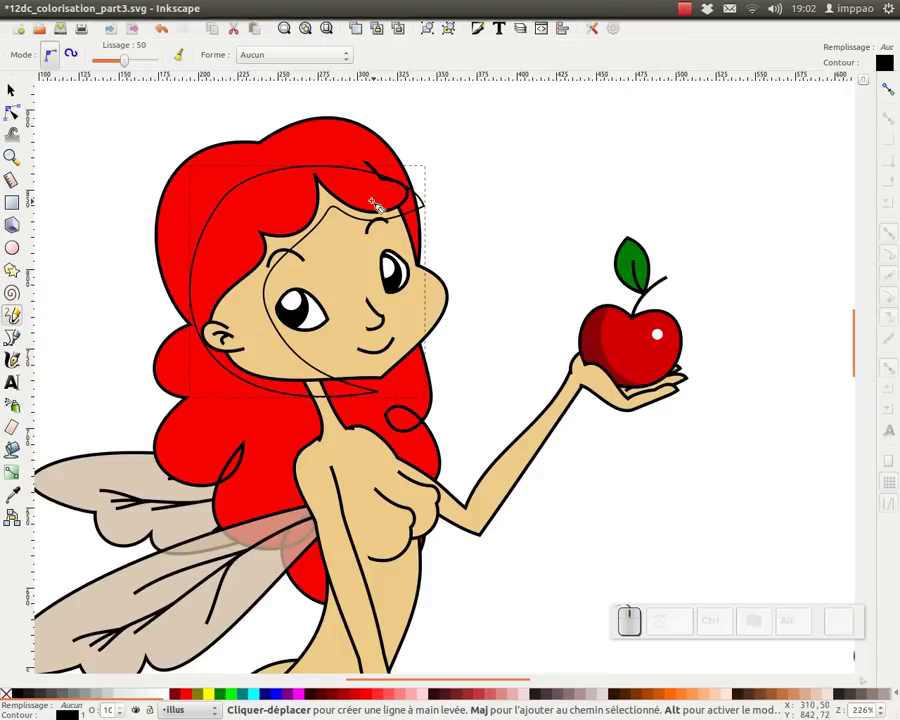
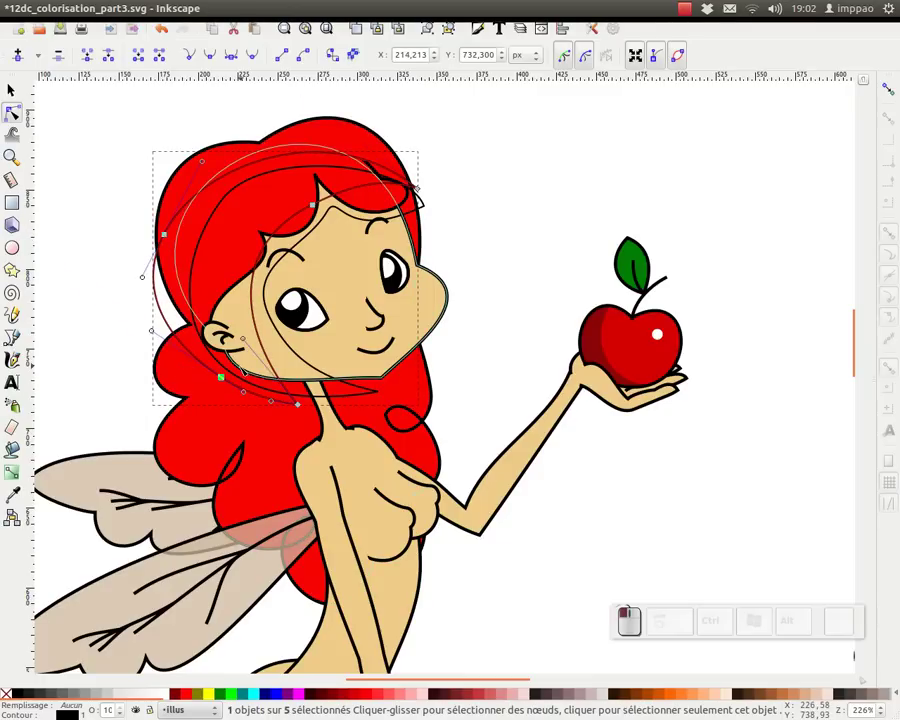
Step: Delete the selected nodes while reshaping the shading curve's left side
{"action": "key", "text": "Delete"}
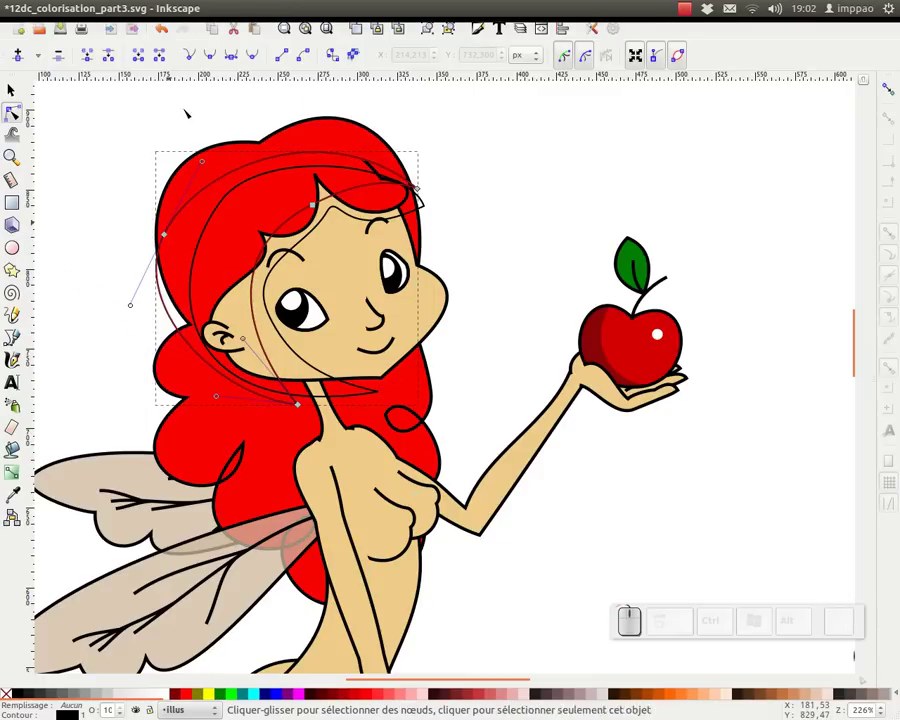
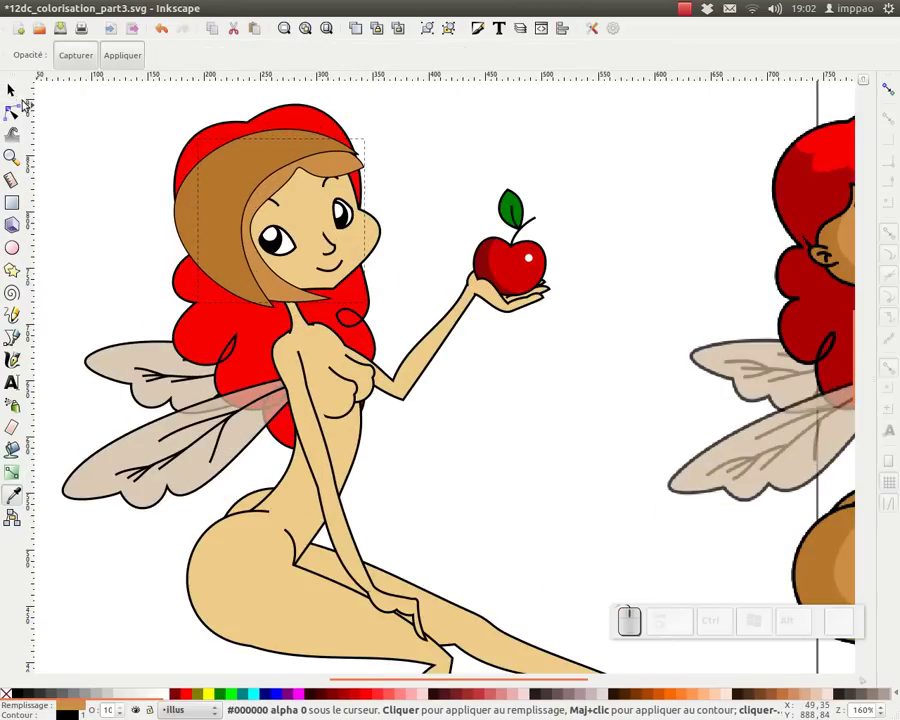
Step: Return to the Selector tool for whole-object selection
{"action": "left_click", "coordinate": [19, 86]}
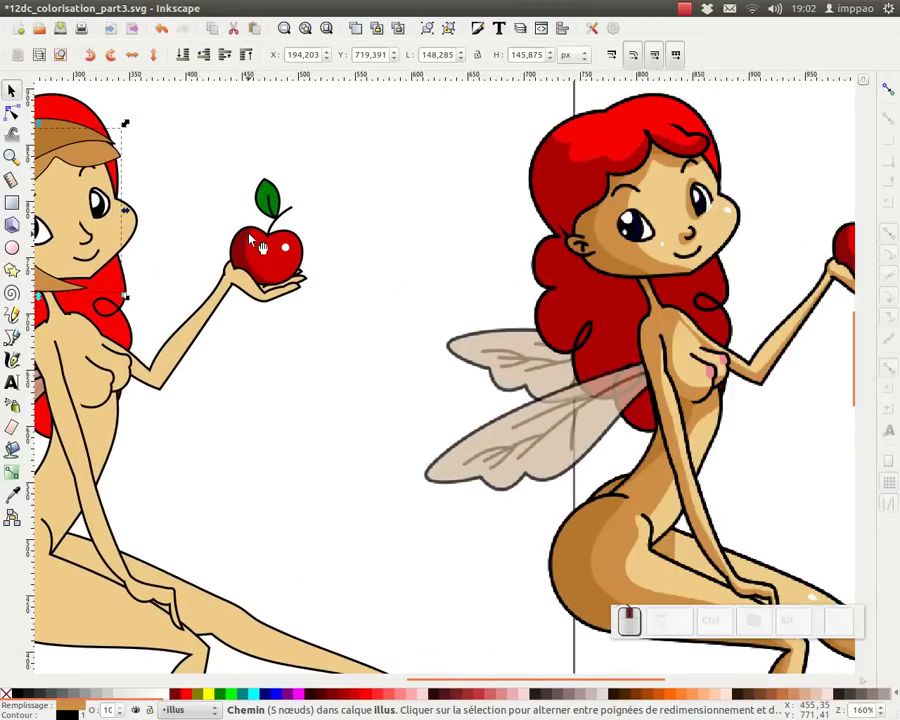
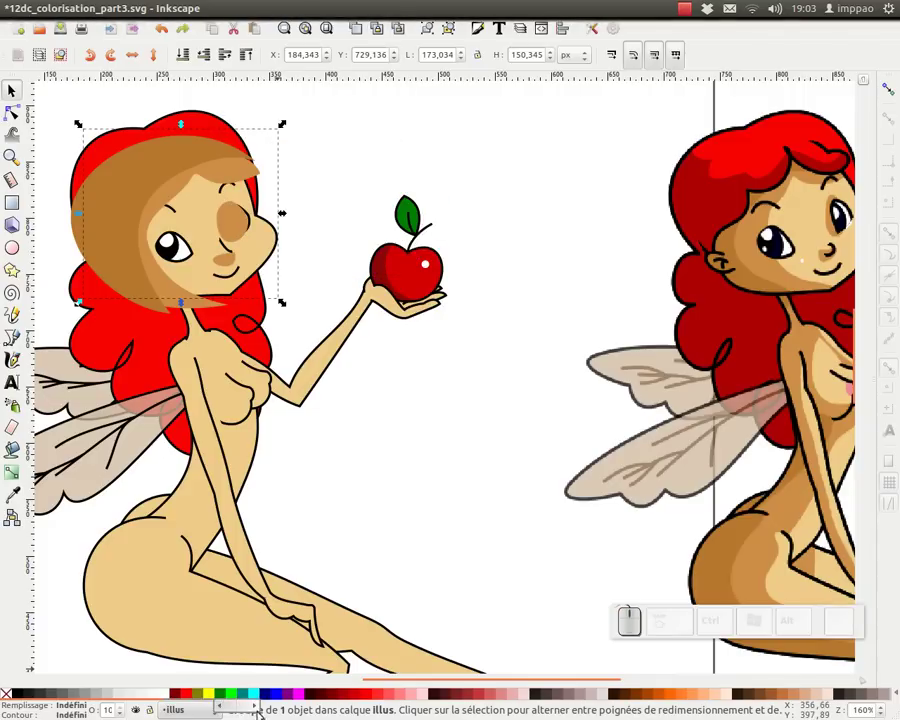
Step: Select the skin-coloured face clone together with the face shading group, ready to clip
{"action": "left_click", "coordinate": [380, 22]}
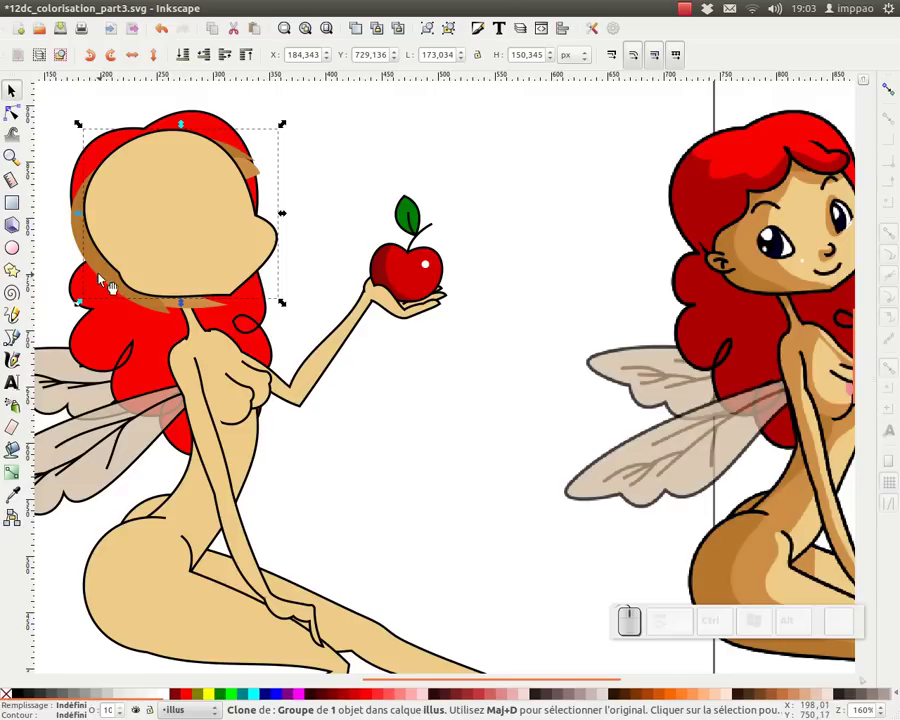
{"action": "left_click", "coordinate": [107, 275]}
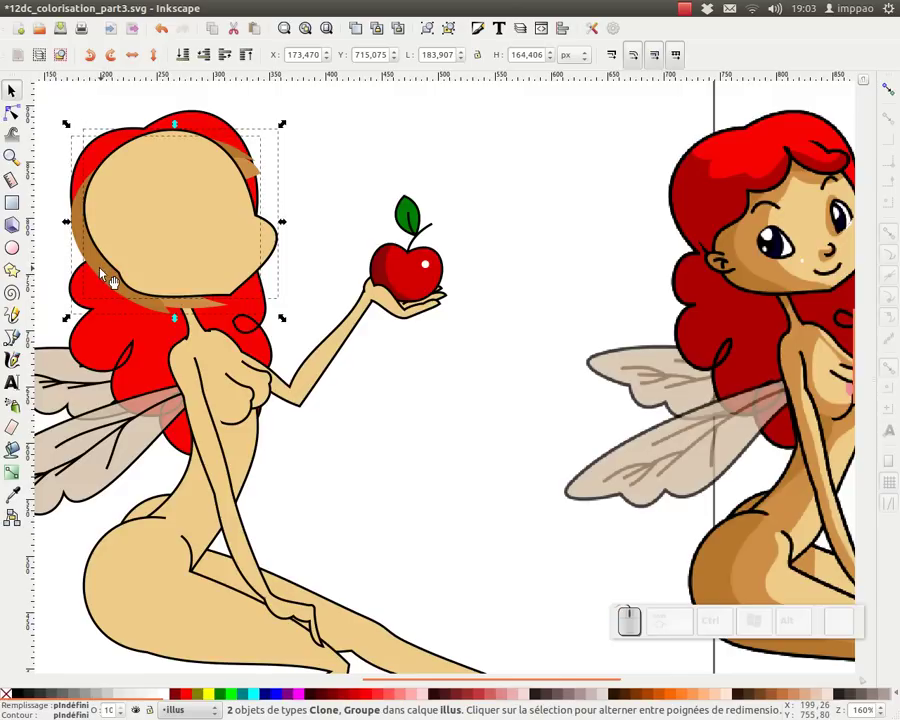
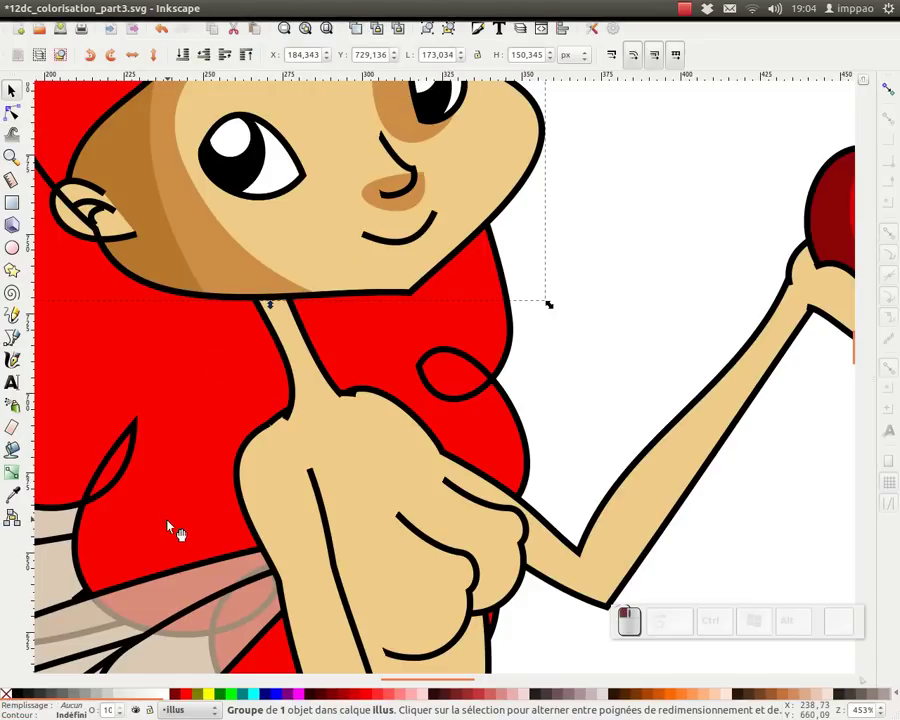
Step: Select the clipped face shading and the other face pieces and combine them into one group (Ctrl+G)
{"action": "key", "text": "KP_Subtract"}
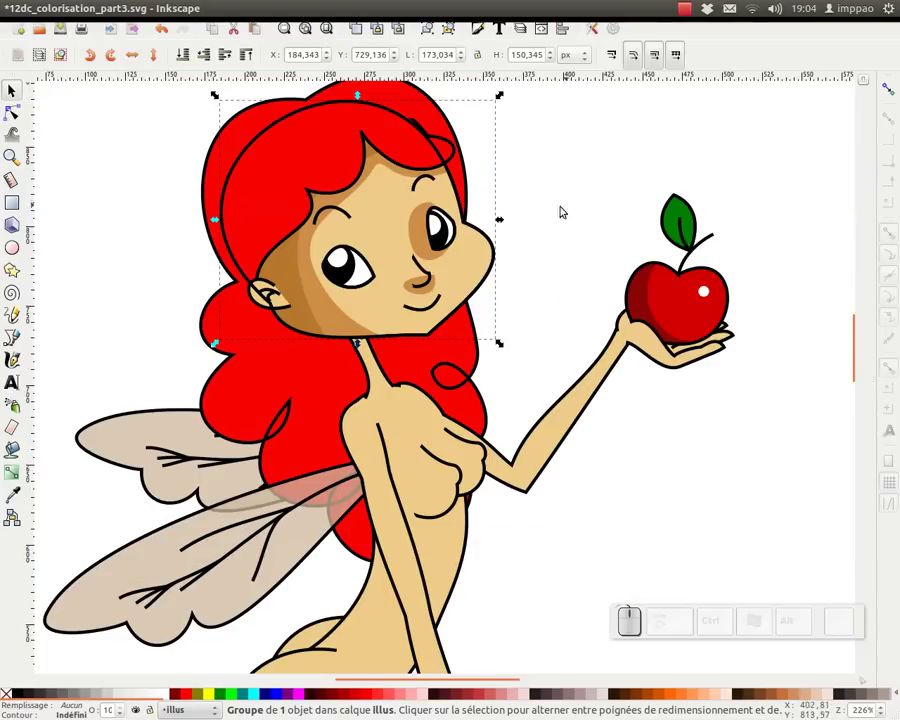
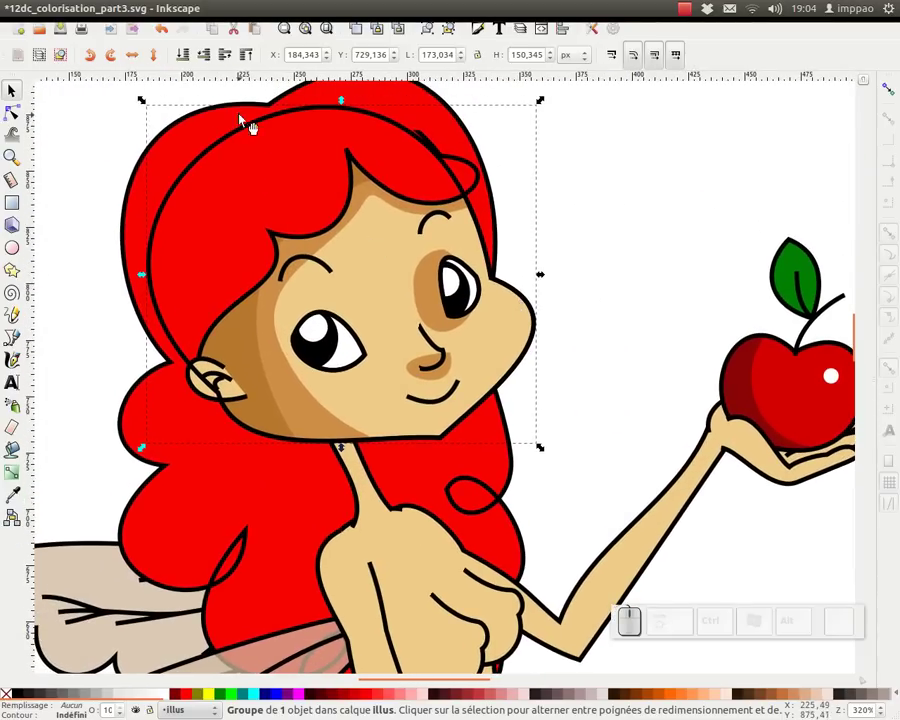
{"action": "left_click", "coordinate": [266, 391]}
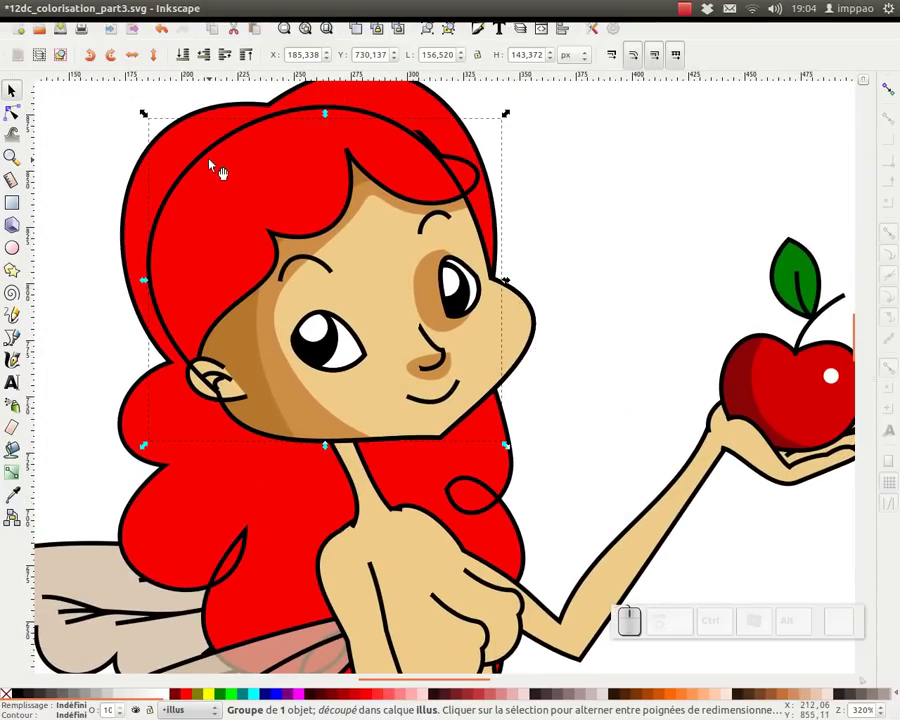
{"action": "left_click", "coordinate": [212, 156]}
{"action": "left_click", "coordinate": [256, 342]}
{"action": "left_click", "coordinate": [373, 288]}
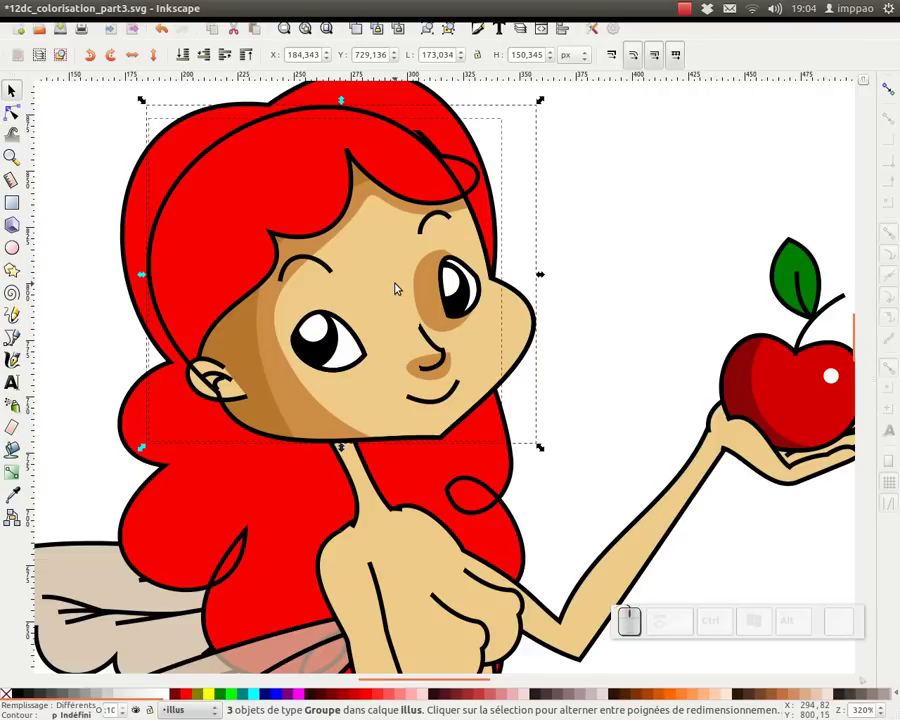
{"action": "key", "text": "ctrl+g"}
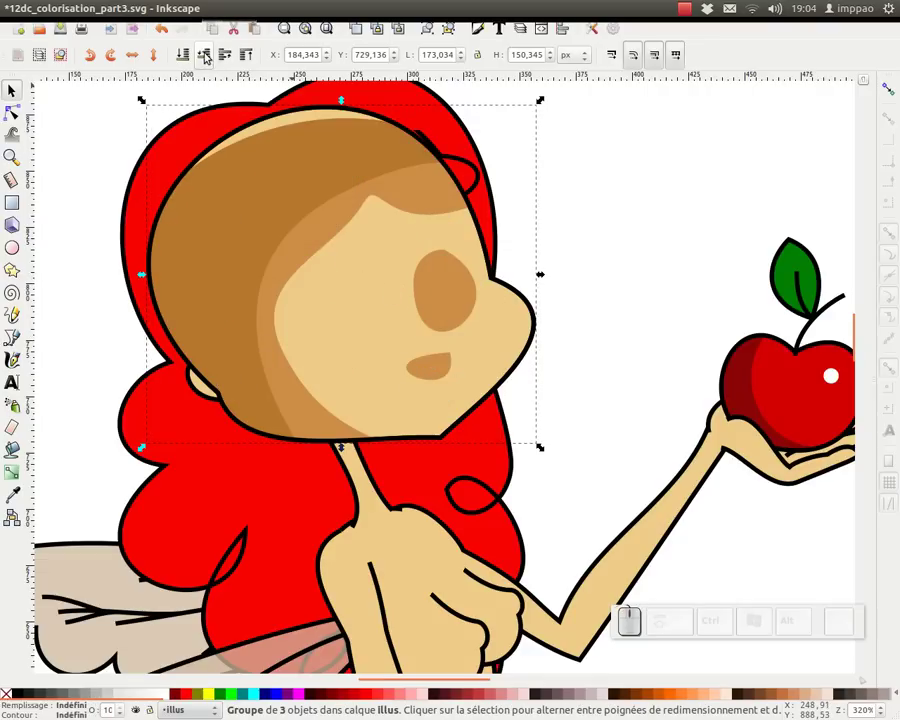
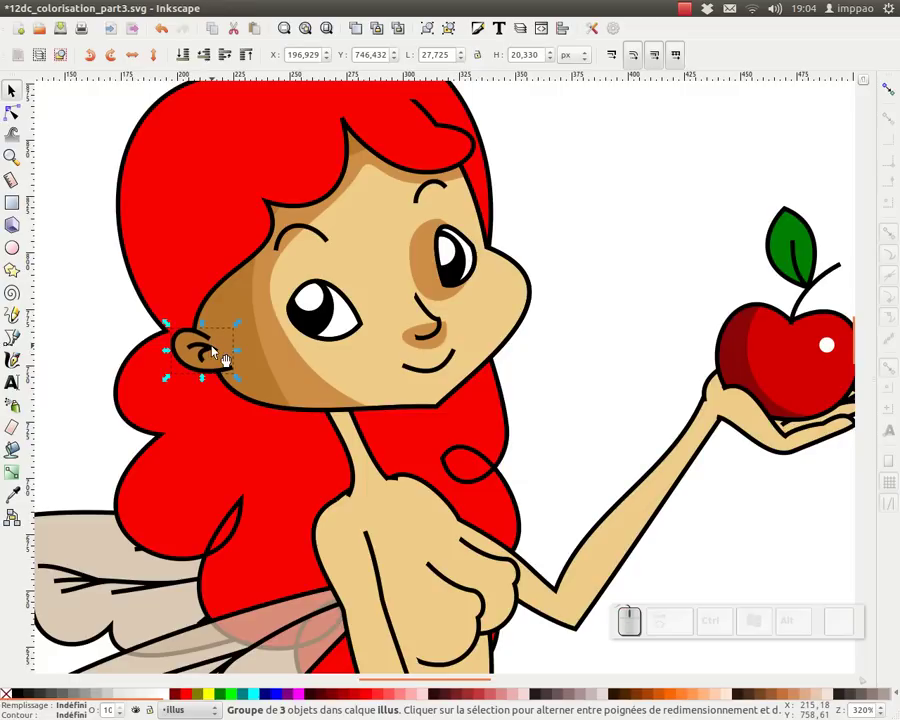
Step: Save the drawing and shift the view so the reference fairy sits beside the working copy
{"action": "key", "text": "KP_Subtract"}
{"action": "middle_click", "coordinate": [339, 369]}
{"action": "left_click", "coordinate": [233, 318]}
{"action": "left_click_drag", "start_coordinate": [342, 353], "coordinate": [134, 97]}
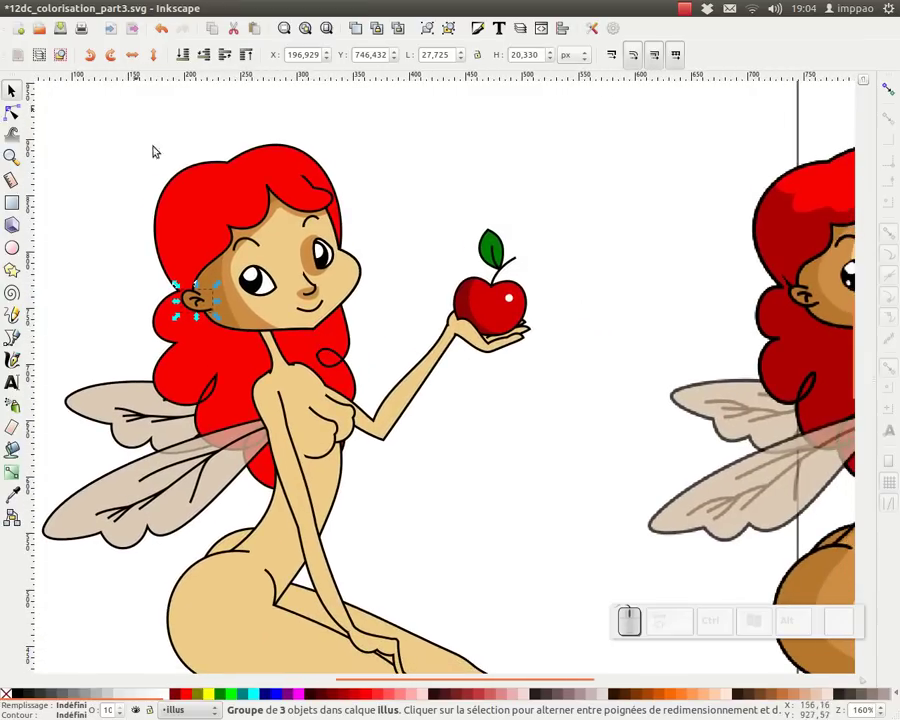
{"action": "key", "text": "ctrl+s"}
{"action": "left_click_drag", "start_coordinate": [273, 302], "coordinate": [263, 287]}
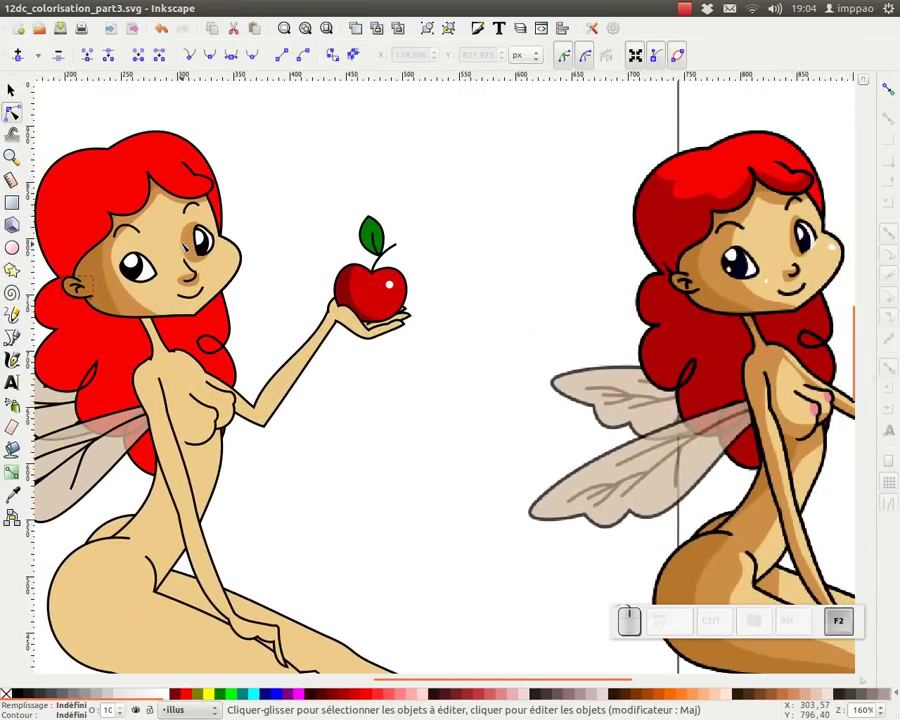
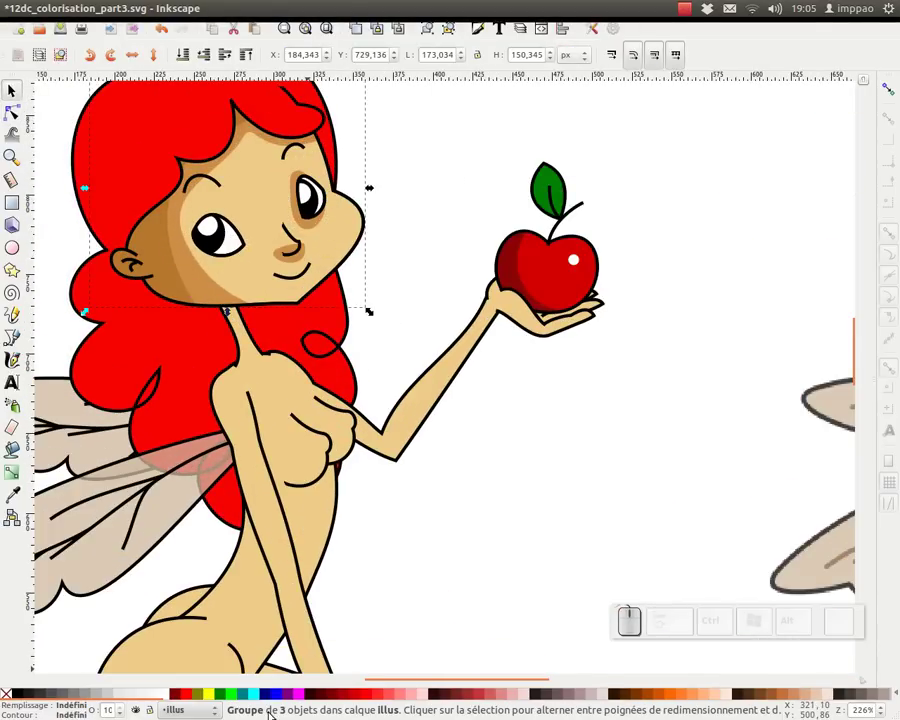
Step: Enter the face shading group and step into the inner group holding the face pieces
{"action": "left_click", "coordinate": [181, 258]}
{"action": "left_click", "coordinate": [180, 256]}
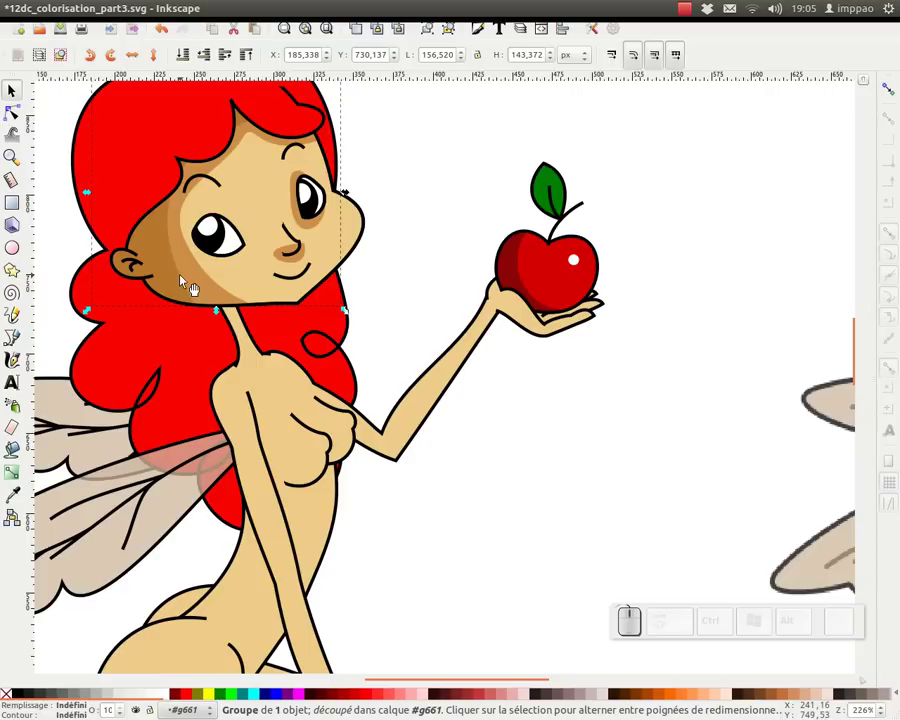
{"action": "left_click", "coordinate": [188, 273]}
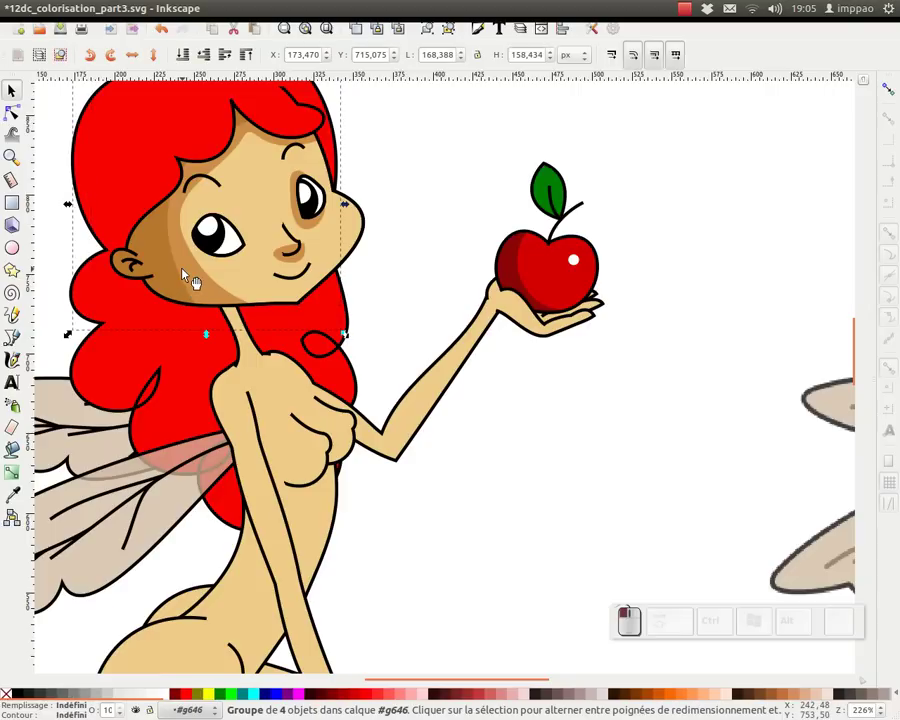
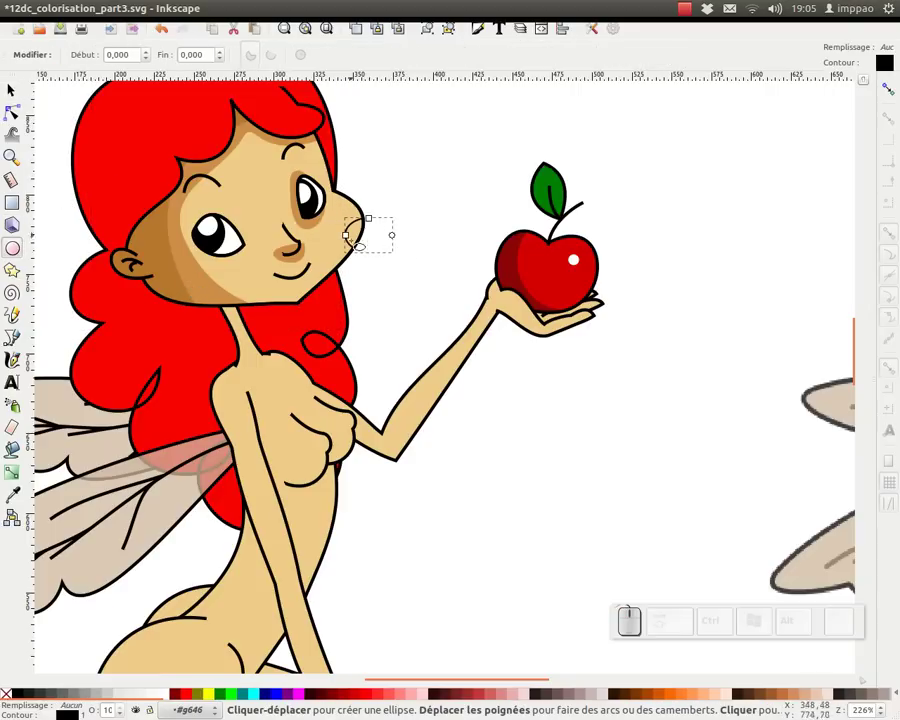
Step: Undo the stray ellipse, deselect the cheek blush and return the view to the fairy's head
{"action": "key", "text": "ctrl+z"}
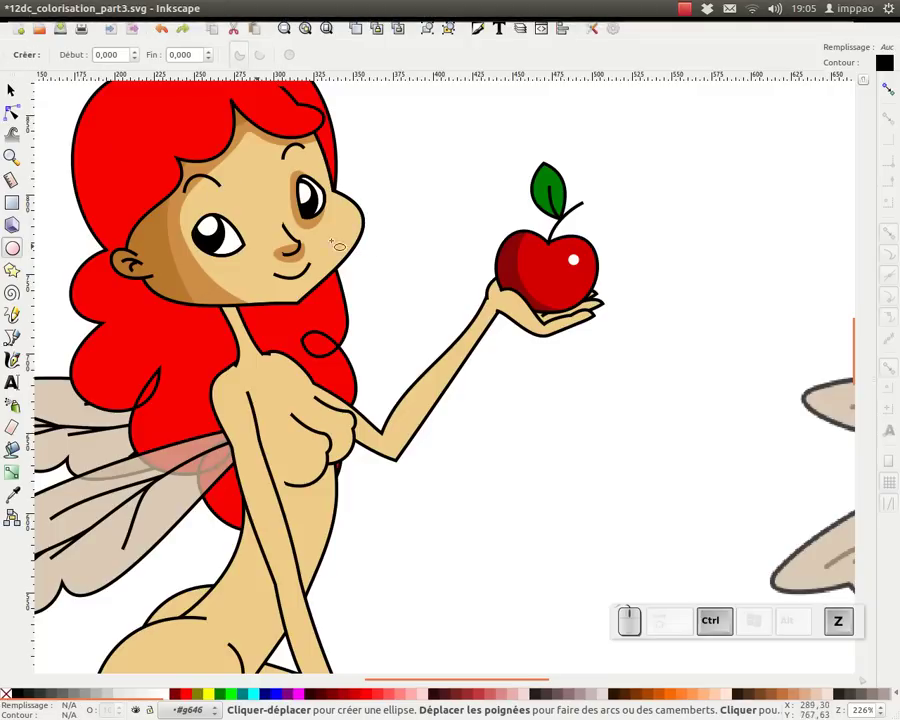
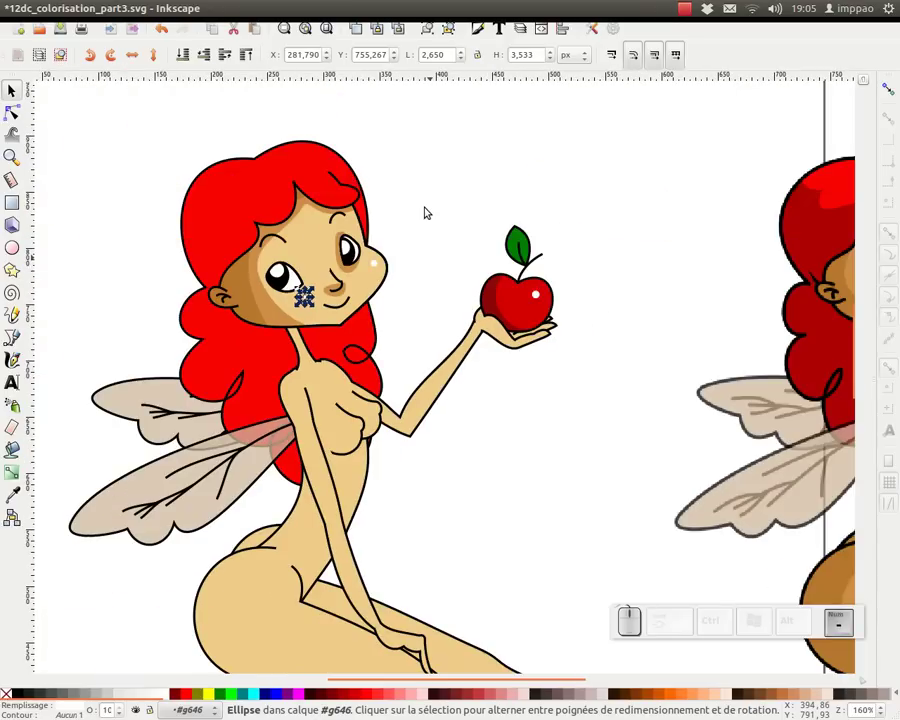
{"action": "key", "text": "KP_Subtract"}
{"action": "left_click", "coordinate": [427, 204]}
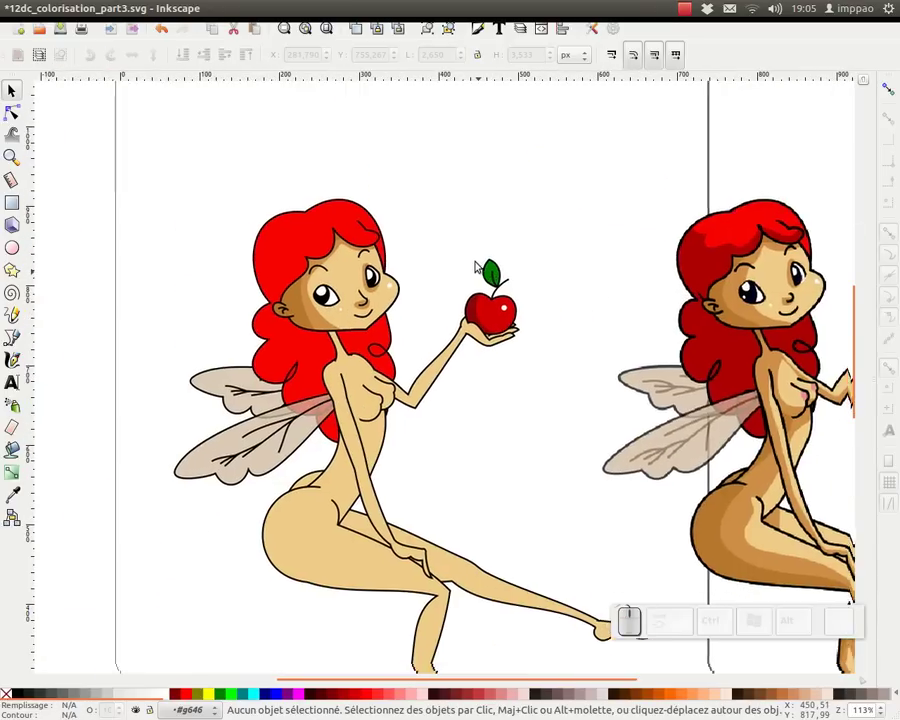
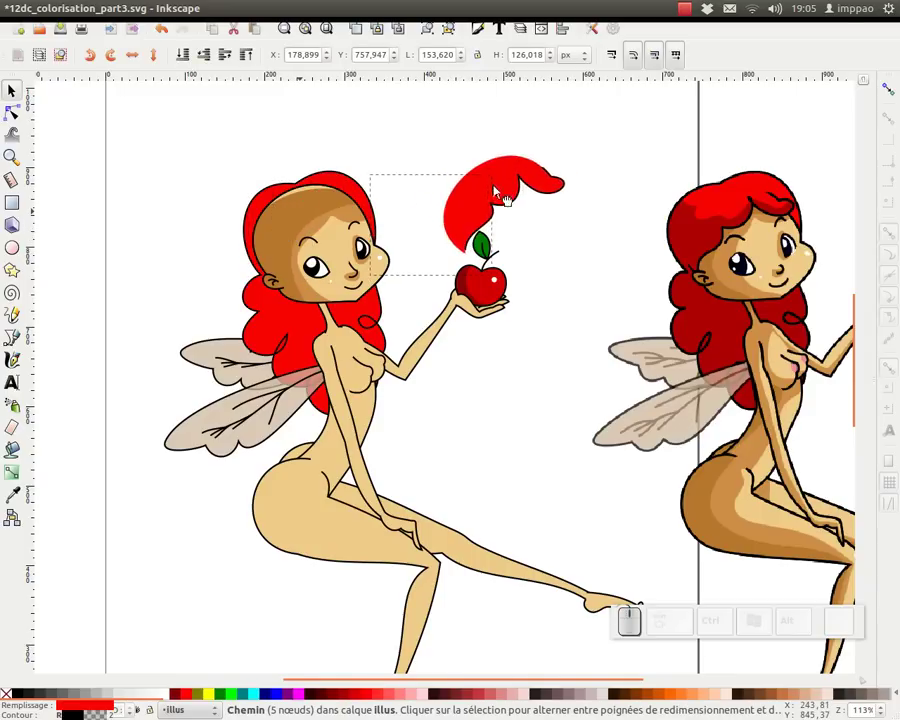
{"action": "key", "text": "ctrl+z"}
Step: Drag the red hair shape aside, check its options, then undo so it sits back over the head
{"action": "left_click_drag", "start_coordinate": [263, 316], "coordinate": [361, 292]}
{"action": "right_click", "coordinate": [282, 291]}
{"action": "key", "text": "ctrl+z"}
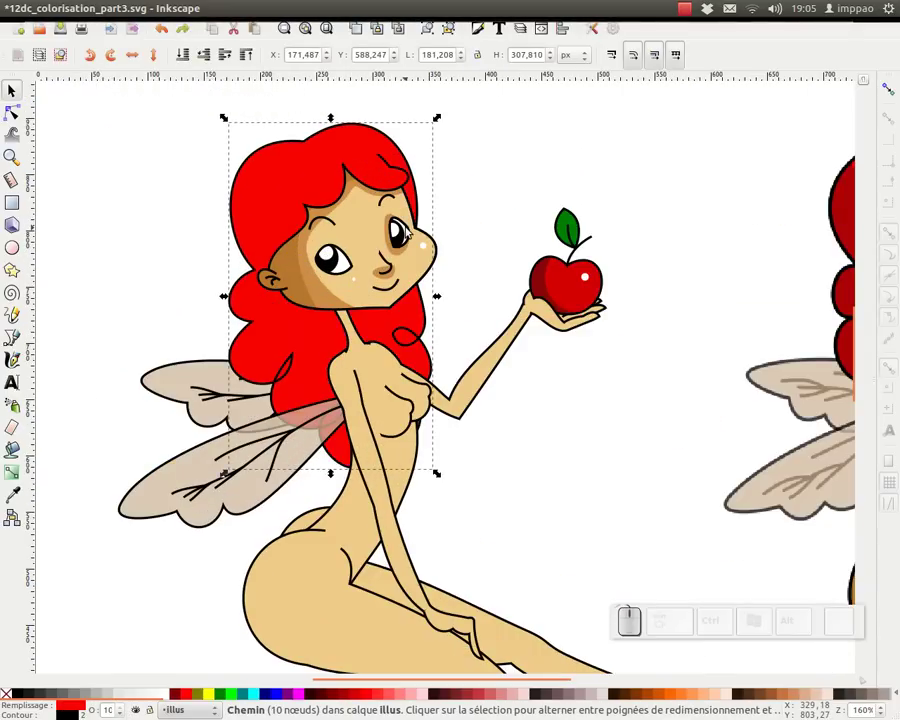
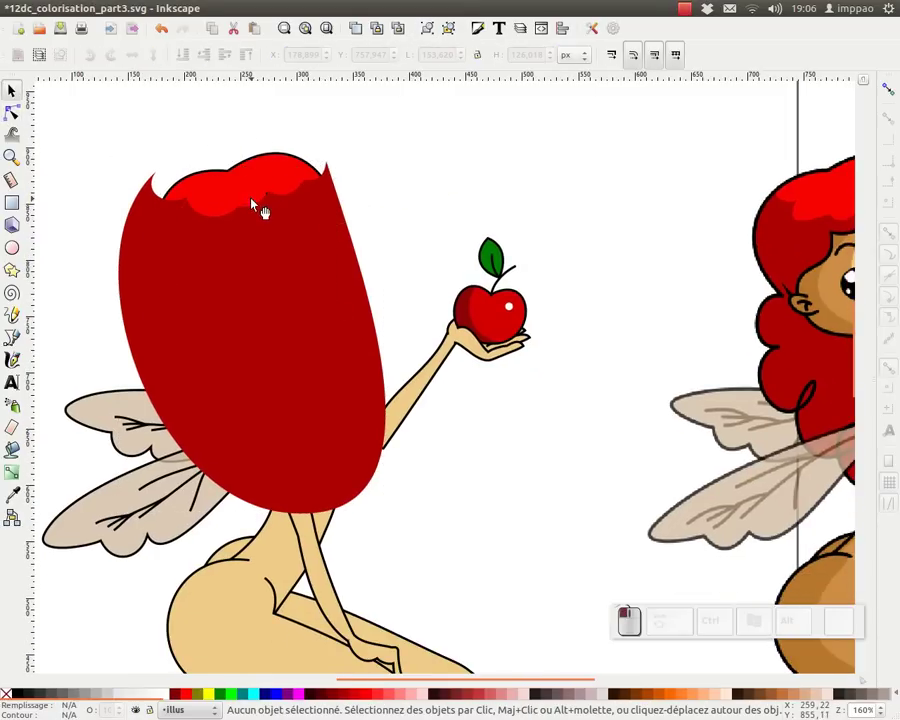
Step: Select the lighter red highlight, move a copy aside and select the highlight clone on the hair, undoing as needed
{"action": "left_click", "coordinate": [317, 184]}
{"action": "key", "text": "ctrl+z"}
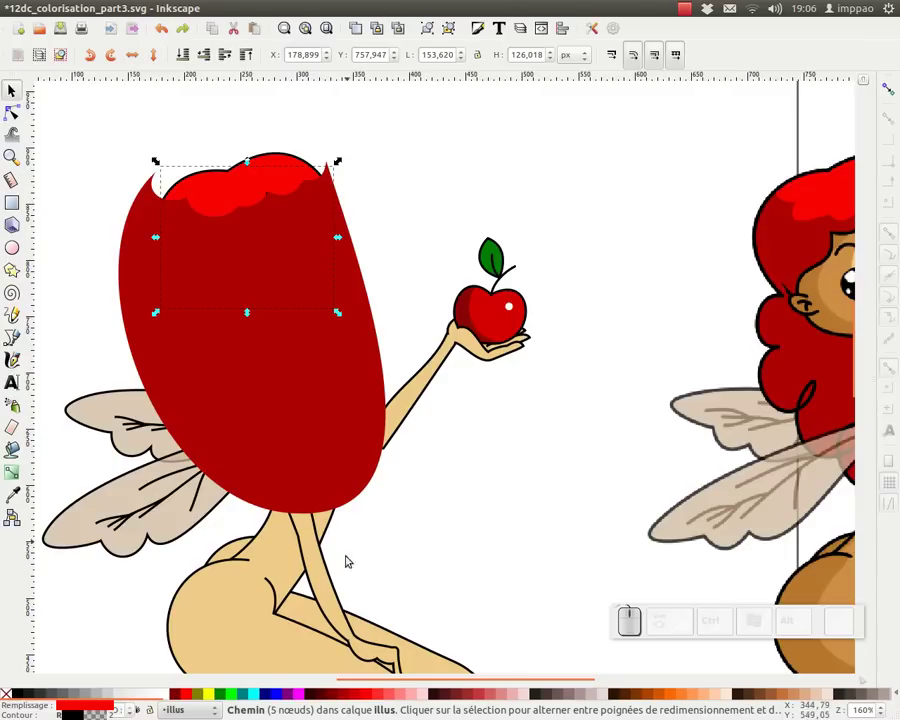
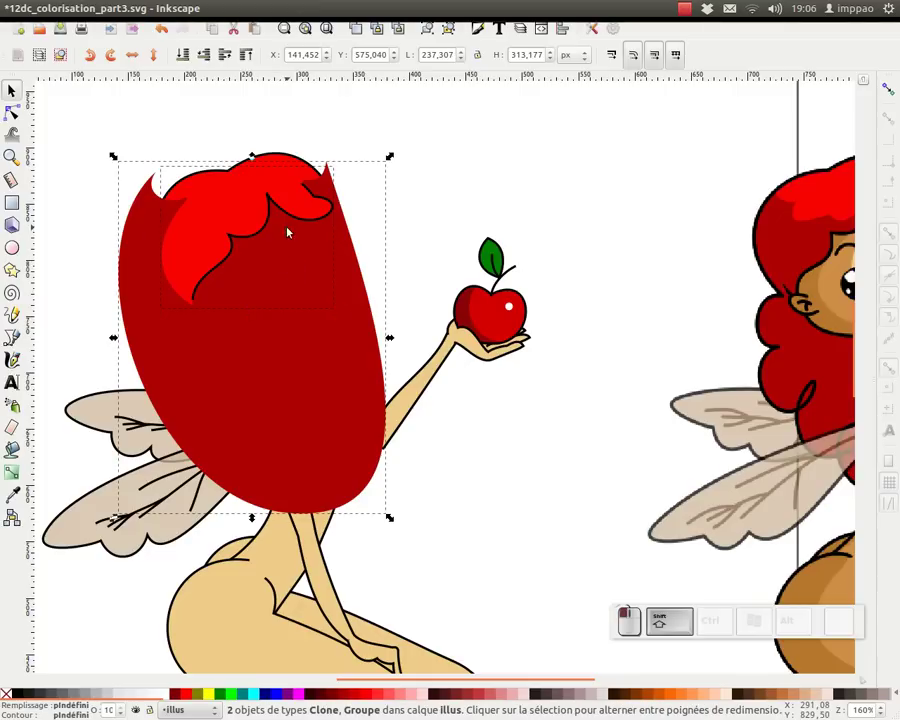
{"action": "left_click_drag", "start_coordinate": [395, 214], "coordinate": [312, 280]}
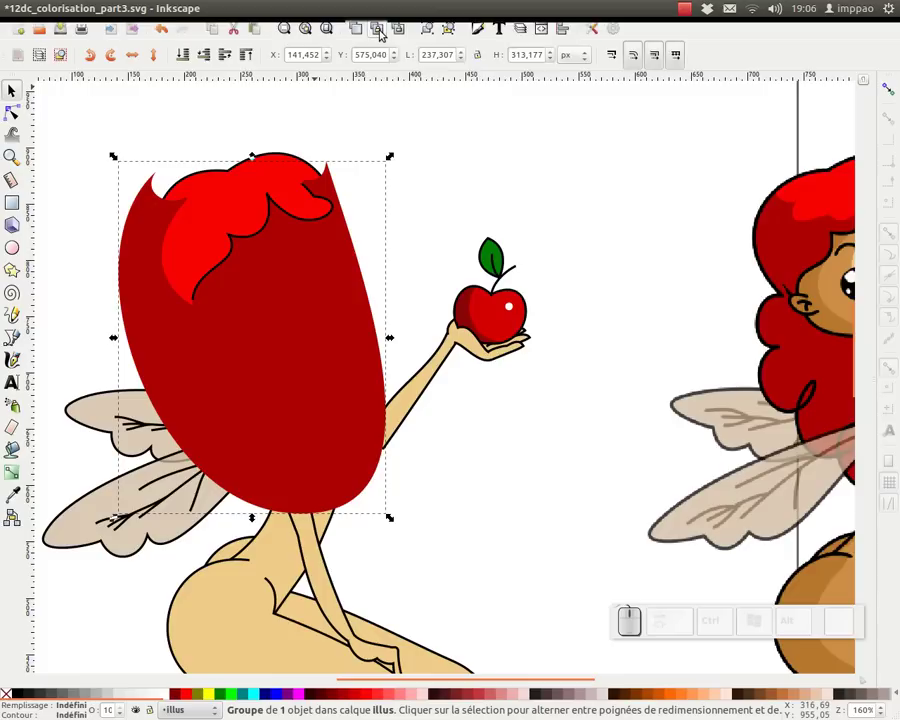
{"action": "left_click", "coordinate": [382, 26]}
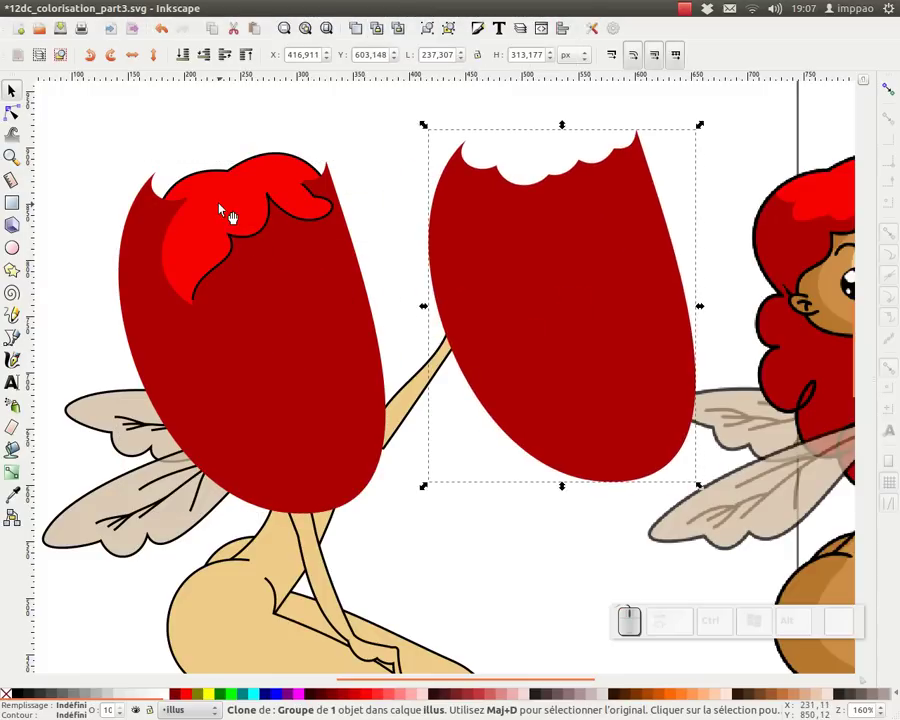
{"action": "left_click", "coordinate": [229, 212]}
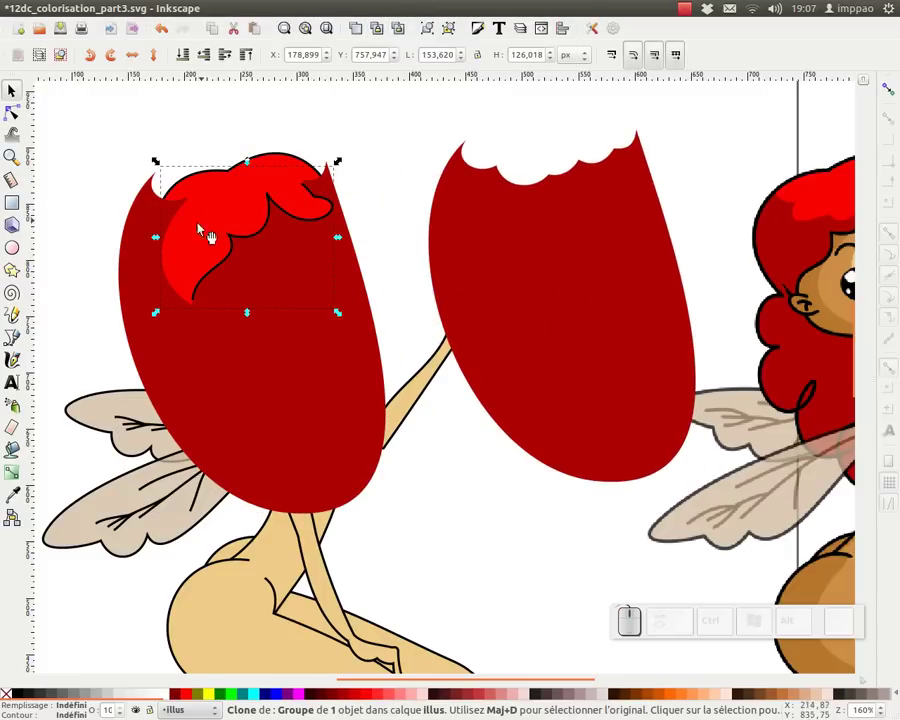
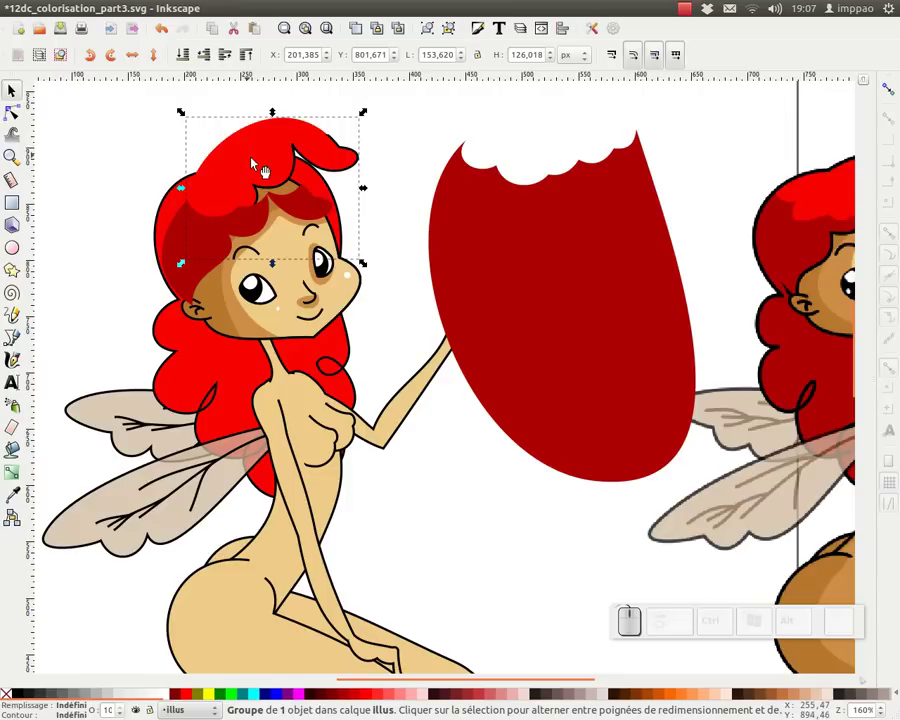
{"action": "key", "text": "ctrl+z"}
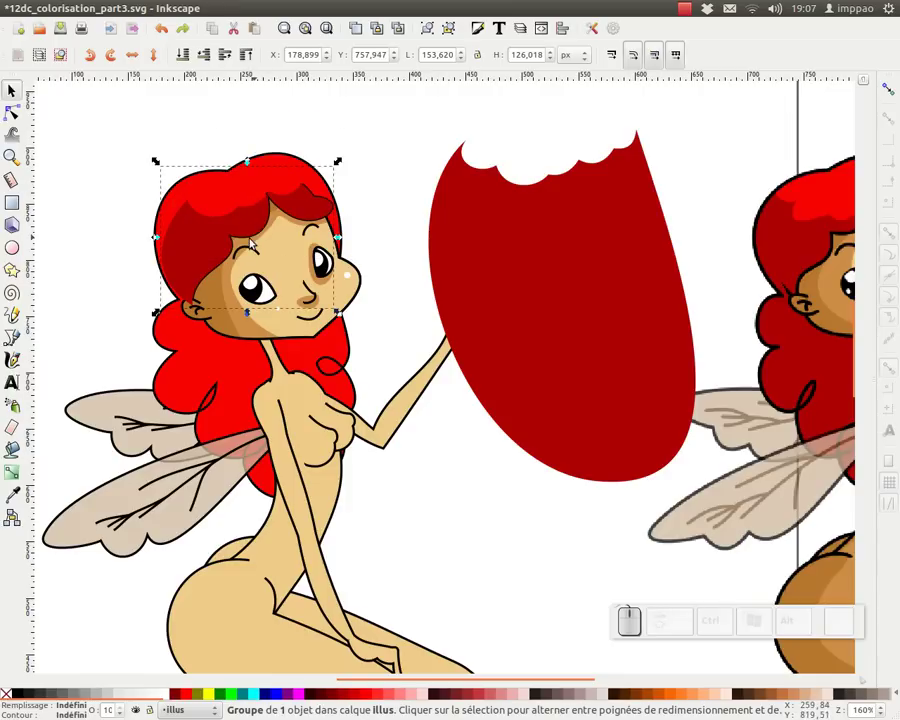
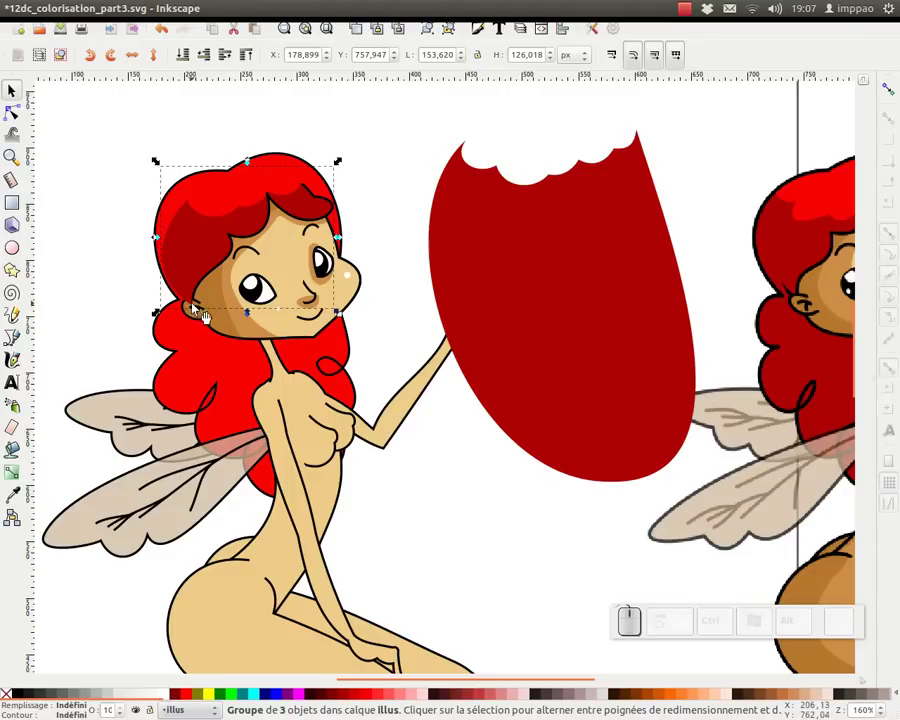
Step: Shift-select the hair groups so the dark red hair path and its highlight are picked together
{"action": "left_click", "coordinate": [210, 50]}
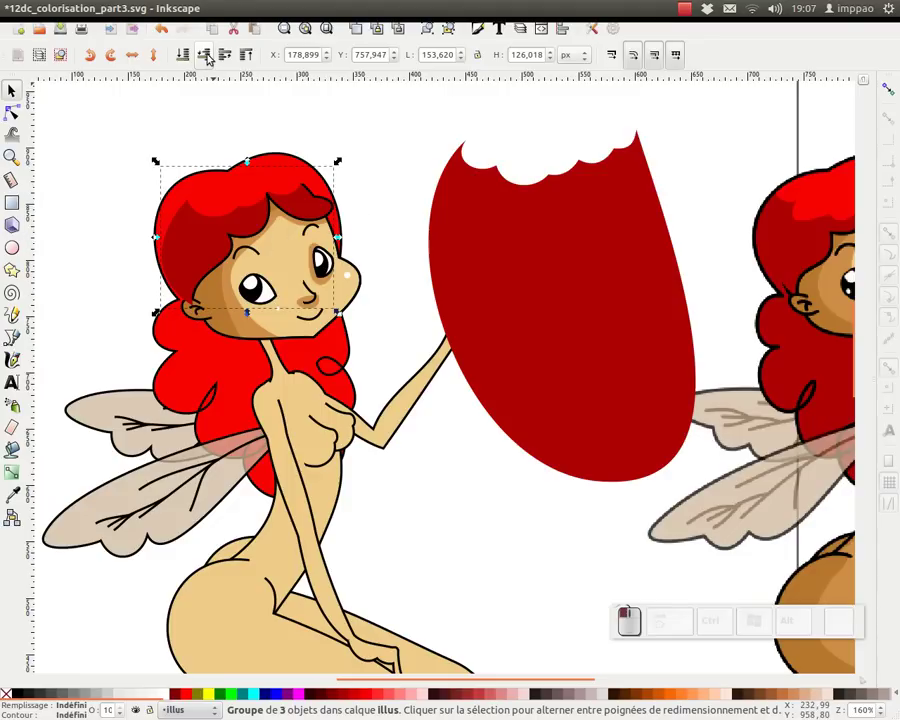
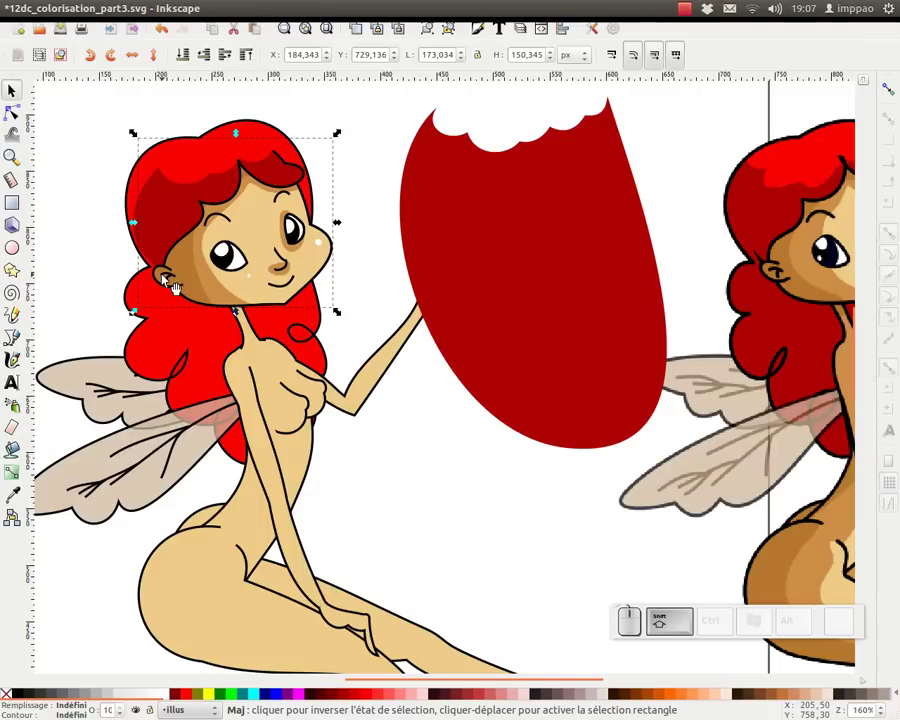
{"action": "left_click", "coordinate": [167, 277]}
{"action": "left_click", "coordinate": [186, 219]}
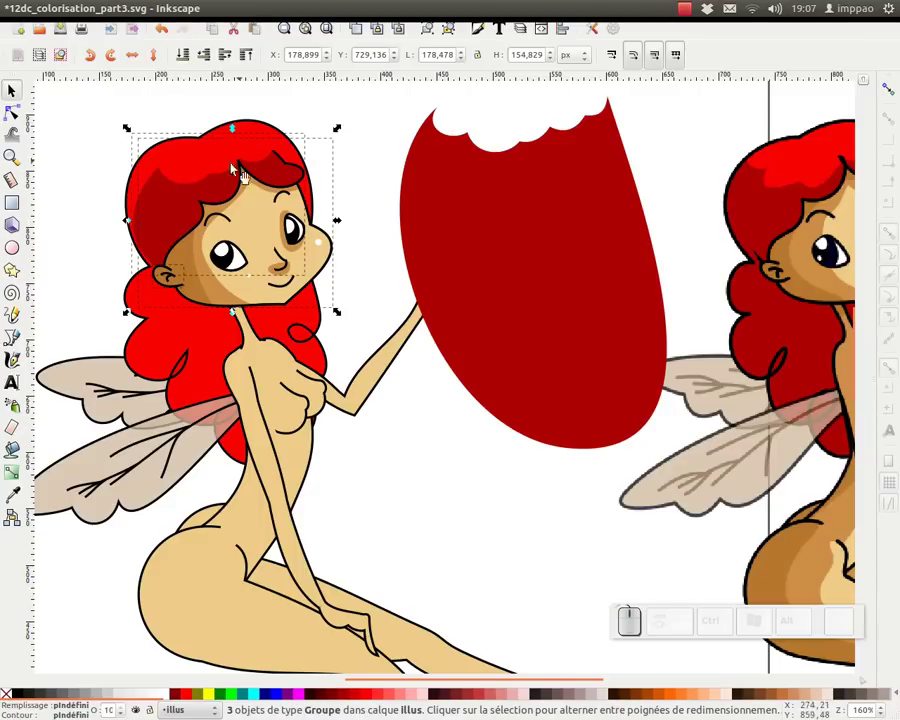
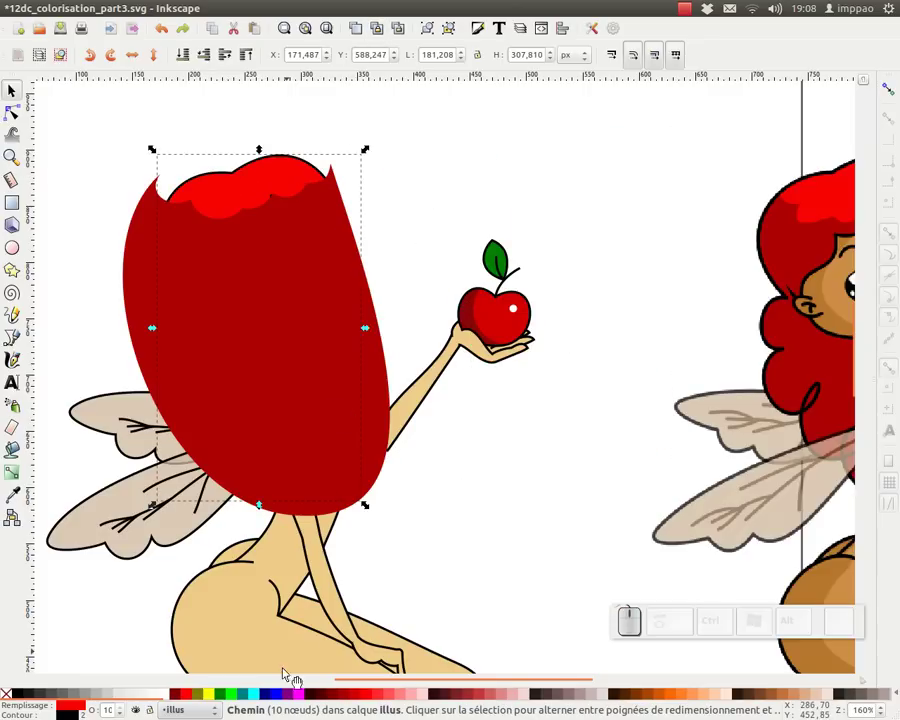
Step: Group the dark red hair shape, add the hair clone and set it as a clip via the right-click menu
{"action": "left_click", "coordinate": [432, 24]}
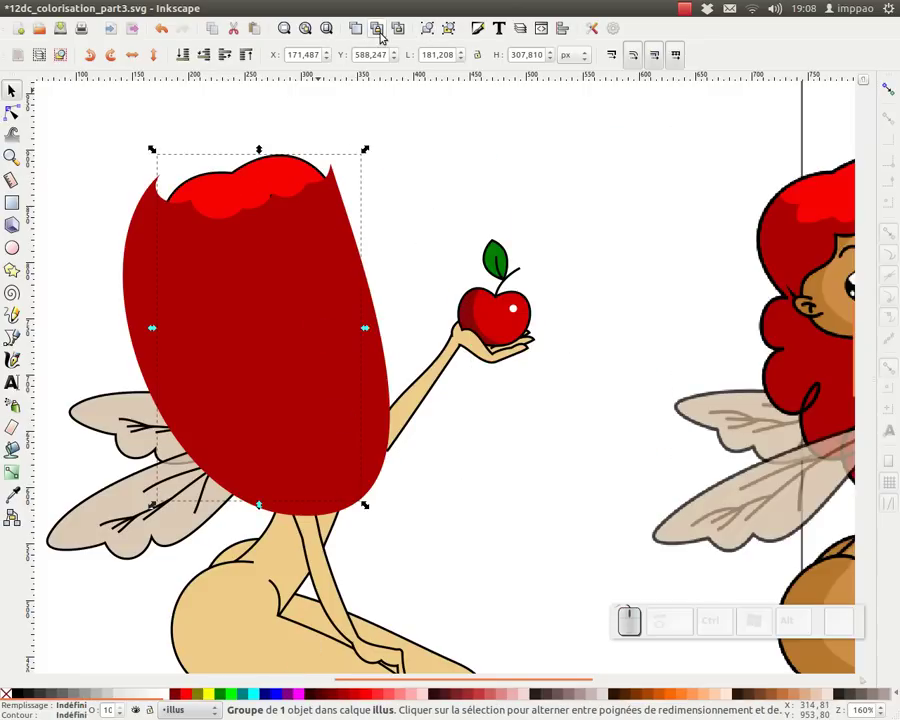
{"action": "left_click", "coordinate": [383, 26]}
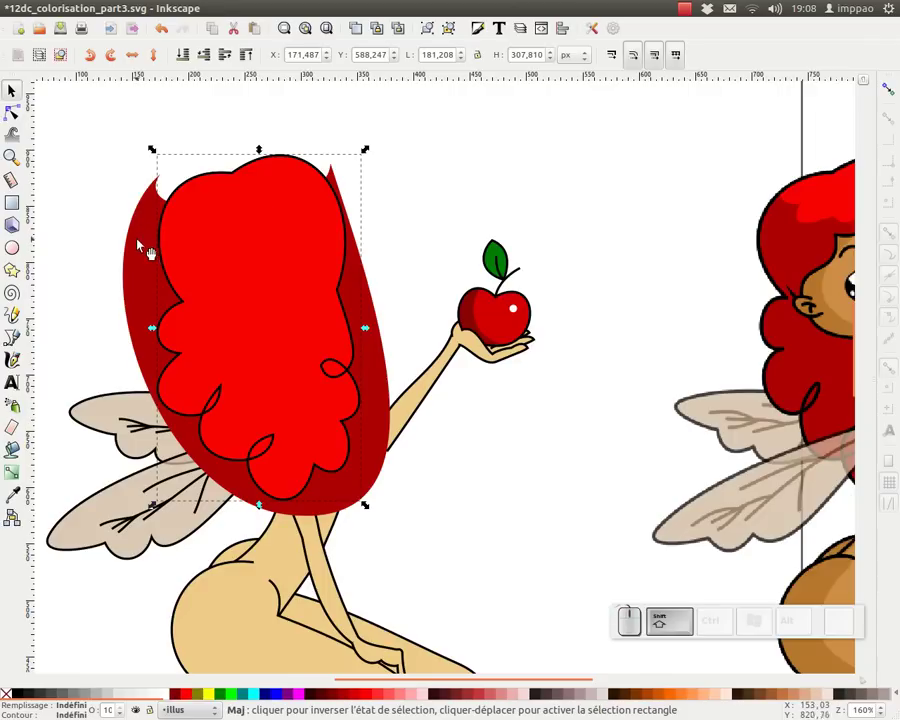
{"action": "left_click", "coordinate": [146, 229]}
{"action": "right_click", "coordinate": [144, 238]}
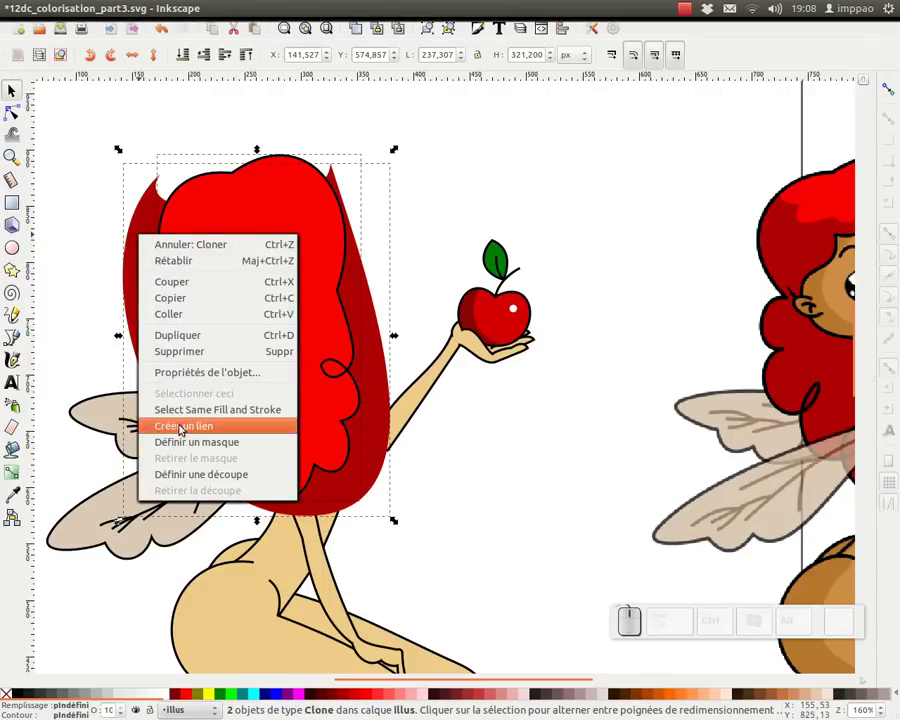
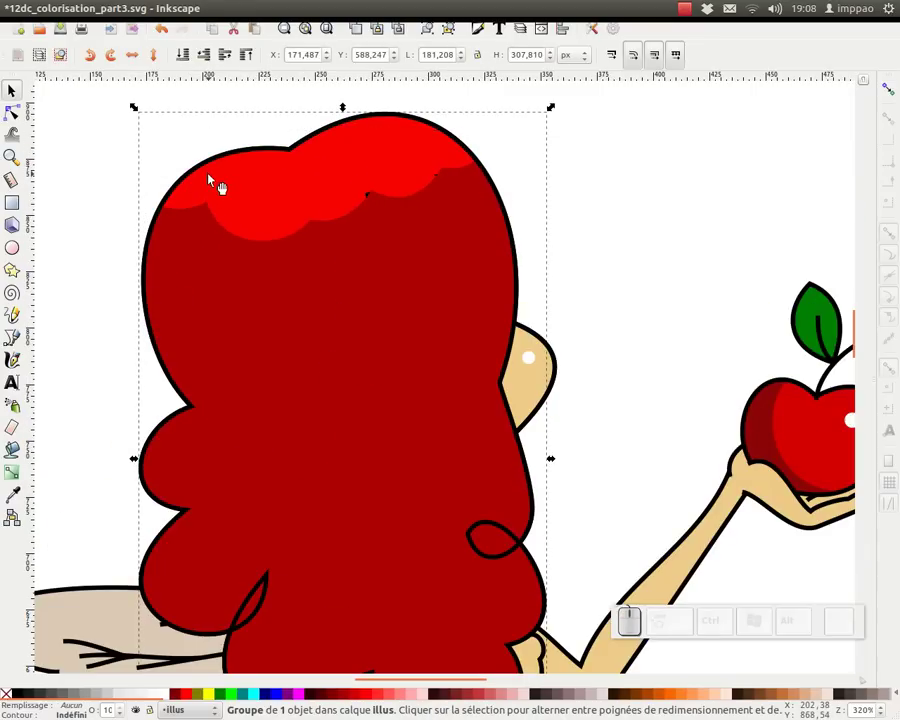
Step: Deselect, then select the three hair pieces together for grouping
{"action": "left_click", "coordinate": [210, 166]}
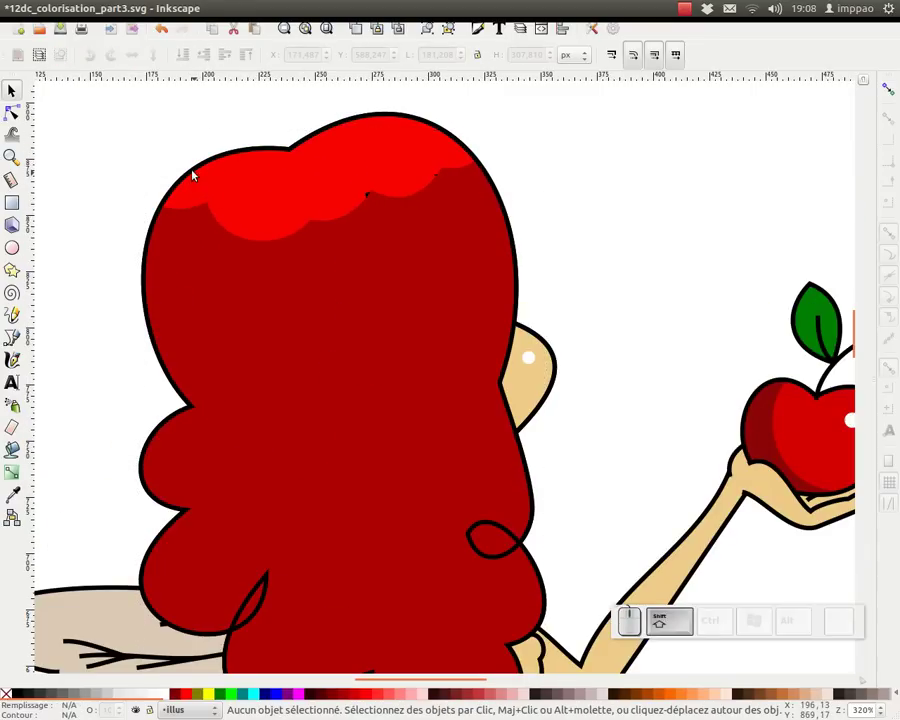
{"action": "left_click", "coordinate": [196, 174]}
{"action": "left_click", "coordinate": [212, 178]}
{"action": "left_click", "coordinate": [193, 232]}
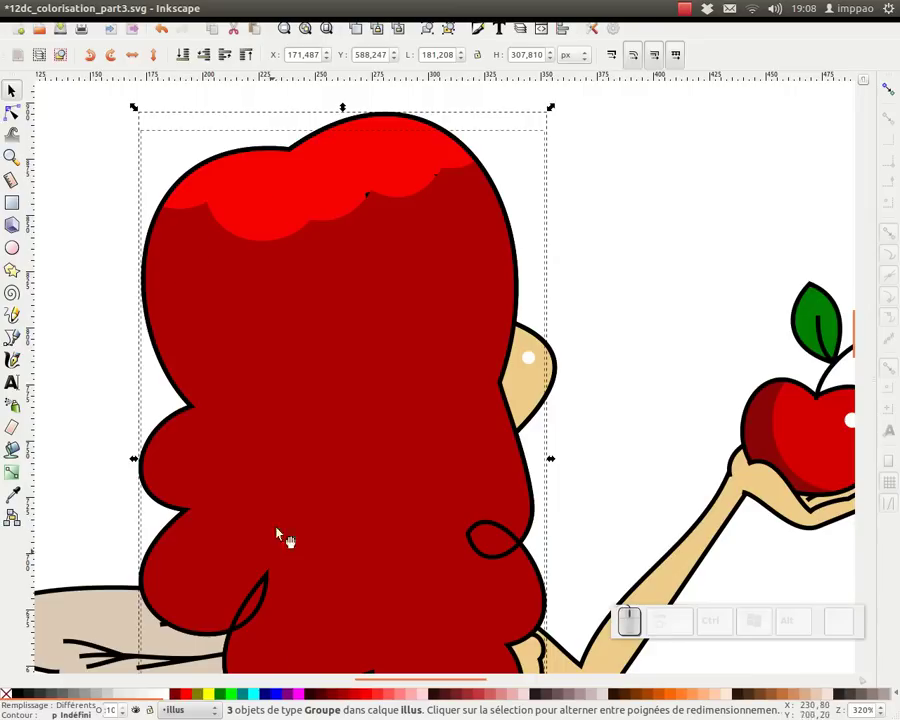
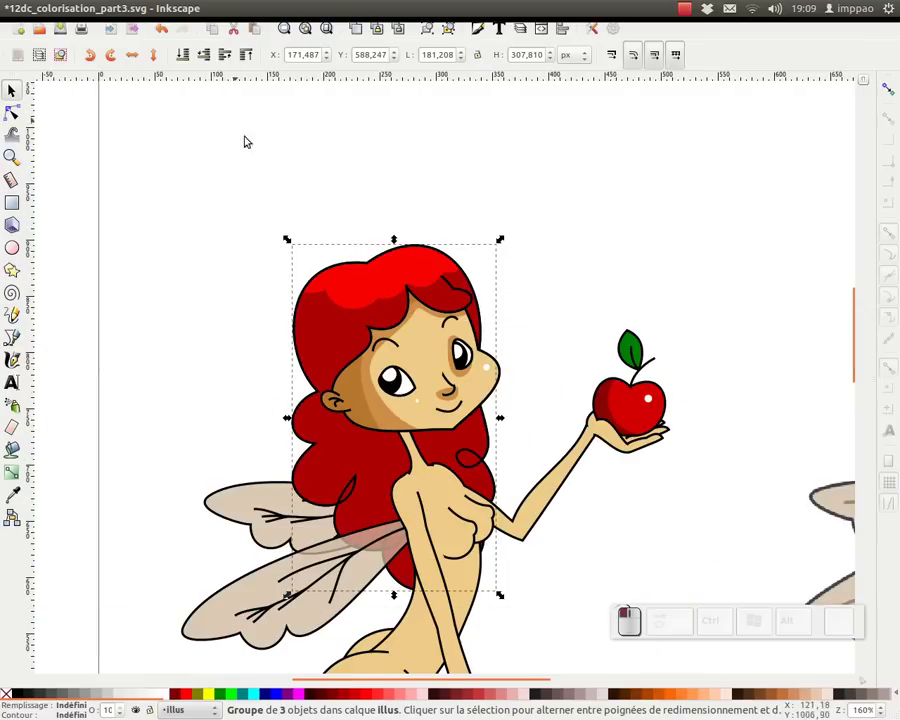
Step: Compare the hair with the reference fairy, leave clip-path node editing and deselect everything
{"action": "key", "text": "KP_Subtract"}
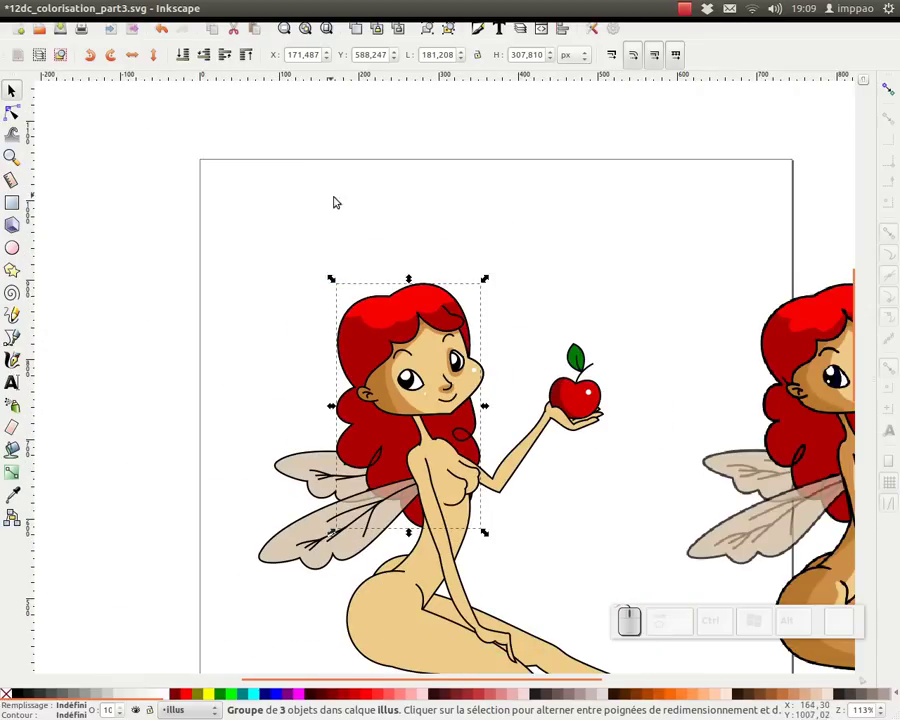
{"action": "left_click_drag", "start_coordinate": [450, 266], "coordinate": [266, 220]}
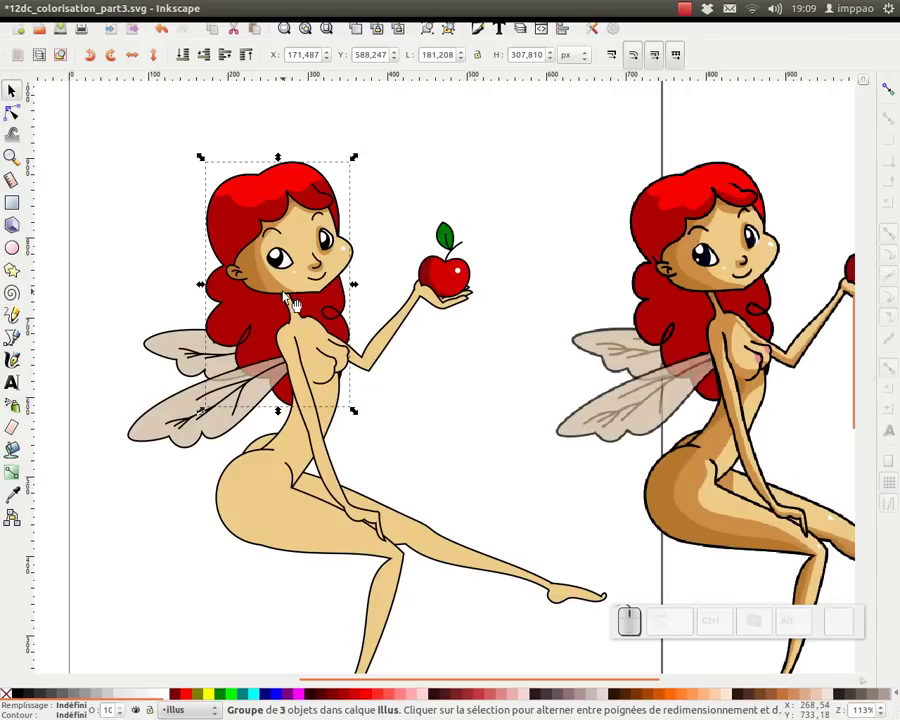
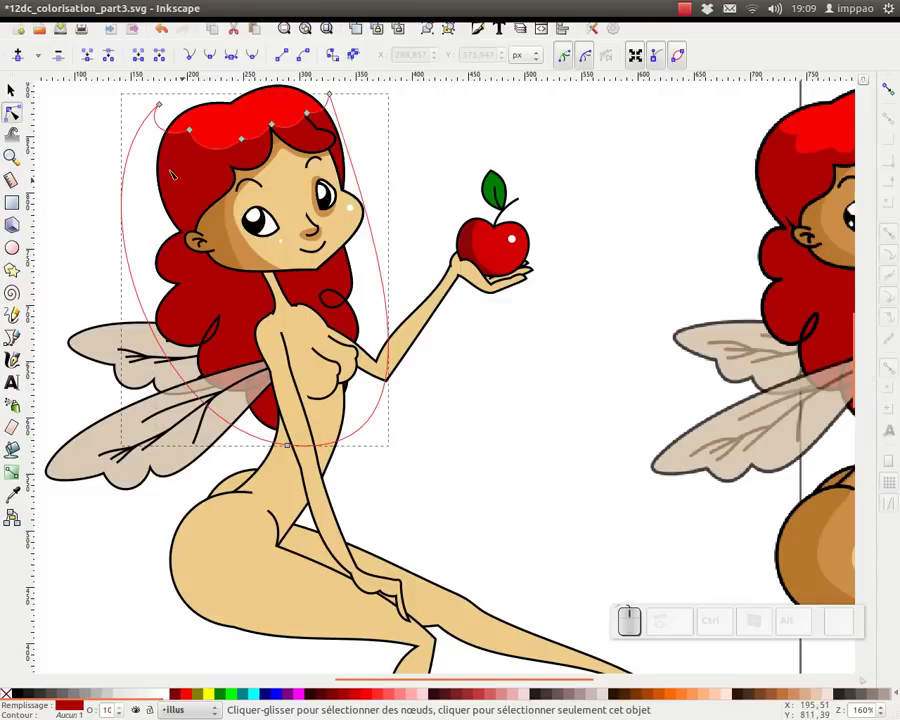
{"action": "left_click", "coordinate": [7, 87]}
{"action": "left_click", "coordinate": [497, 344]}
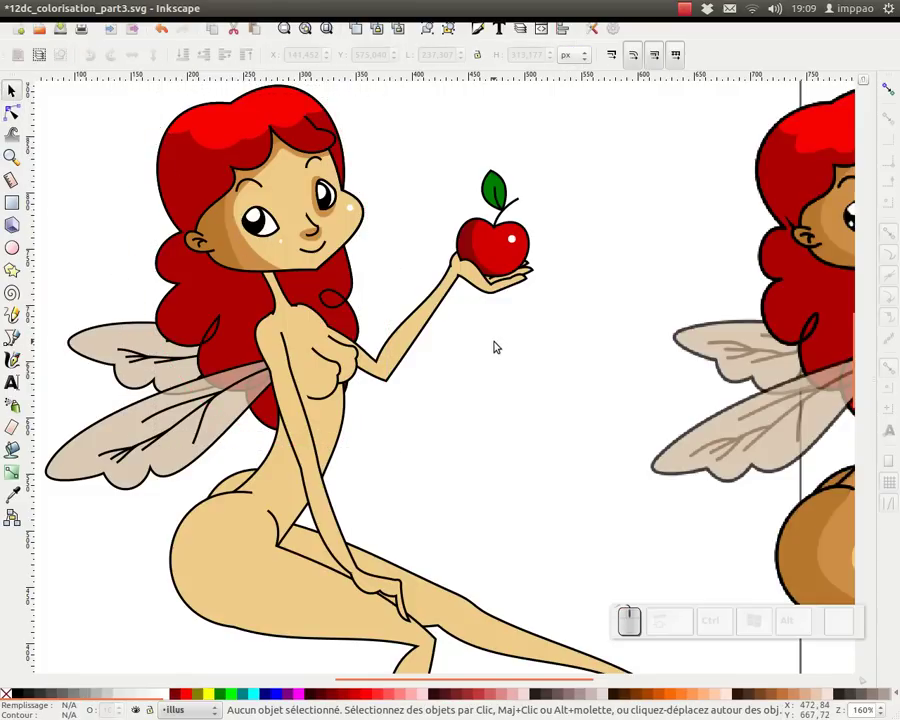